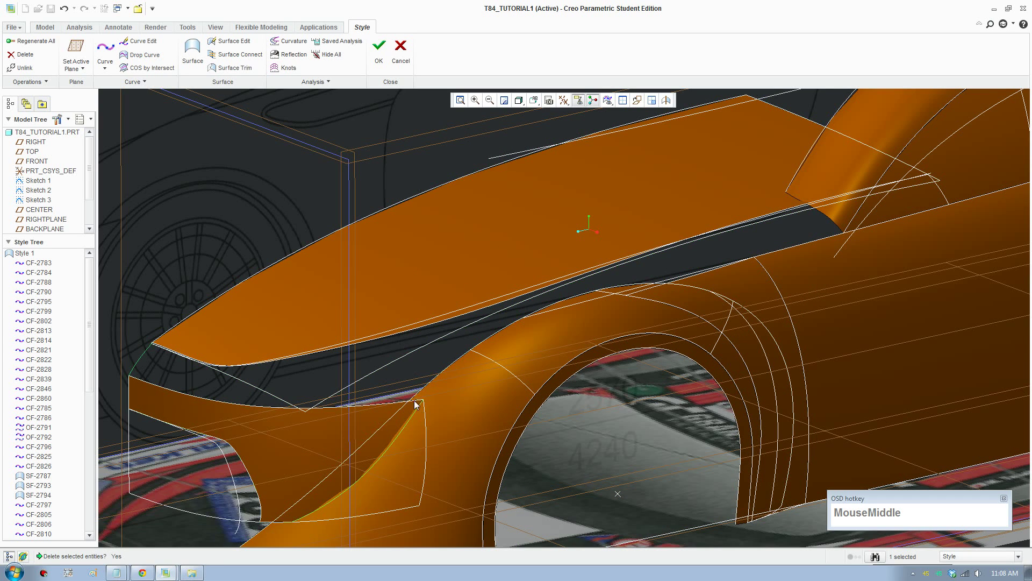
Start a new free curve at the bumper intake and view along the fender
scroll("up", 3)
middle_click(414, 411)
scroll("down", 3)
middle_click(478, 426)
left_click(107, 51)
left_click_drag(396, 427, 405, 427)
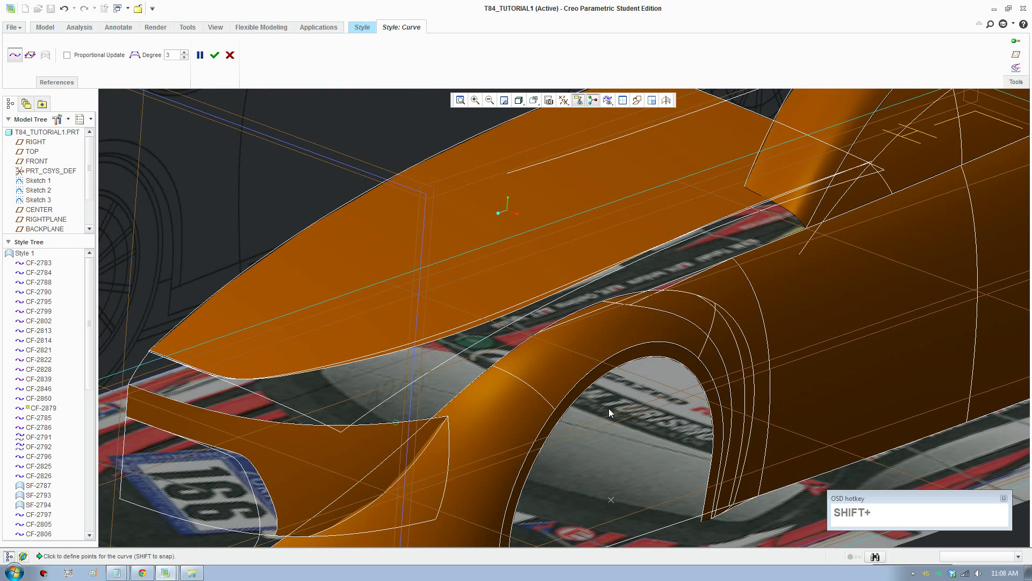
left_click_drag(585, 424, 635, 312)
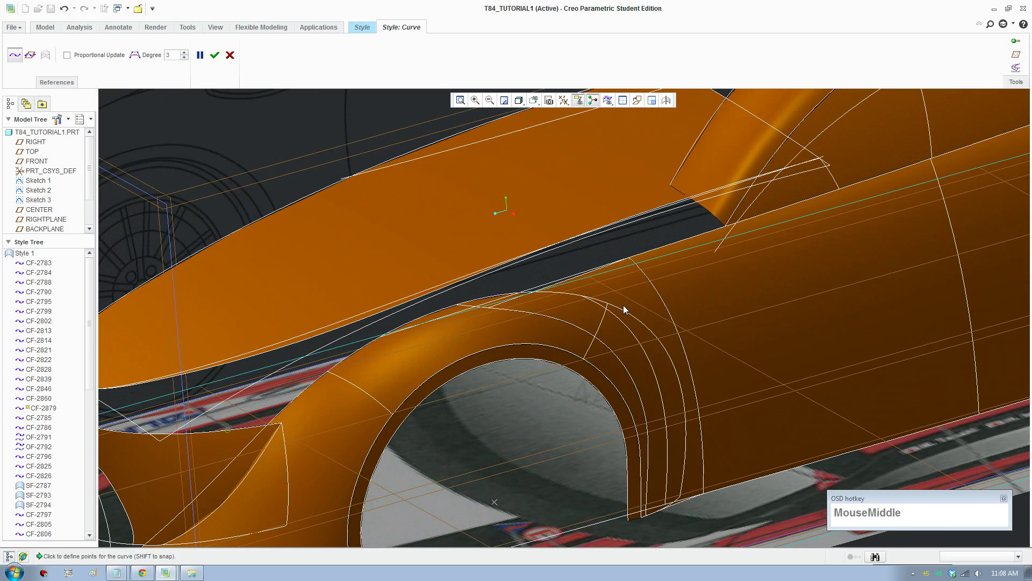
Place the curve points along the fender top and confirm the new curve
scroll("down", 3)
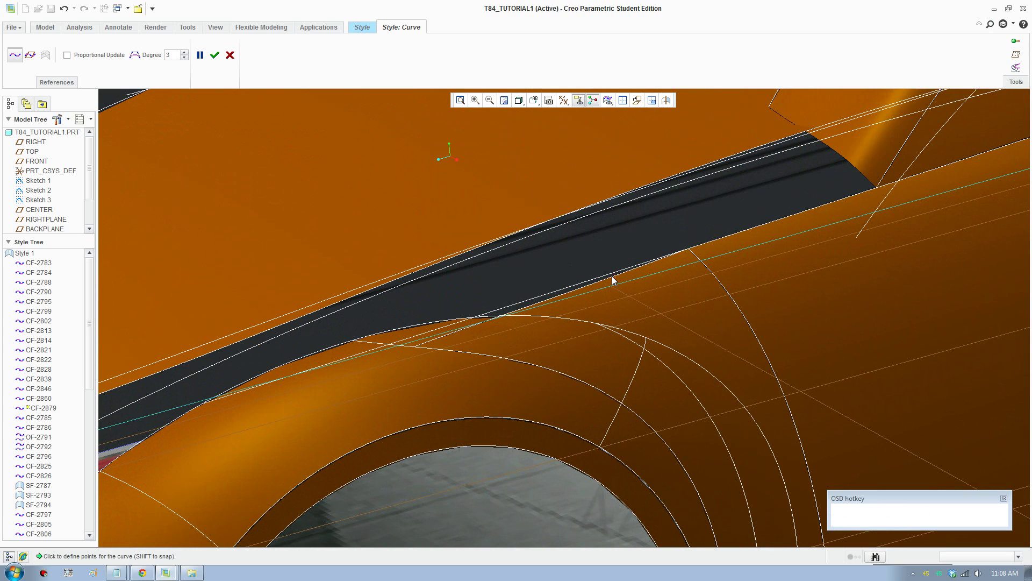
left_click_drag(610, 277, 619, 274)
scroll("up", 3)
middle_click(508, 375)
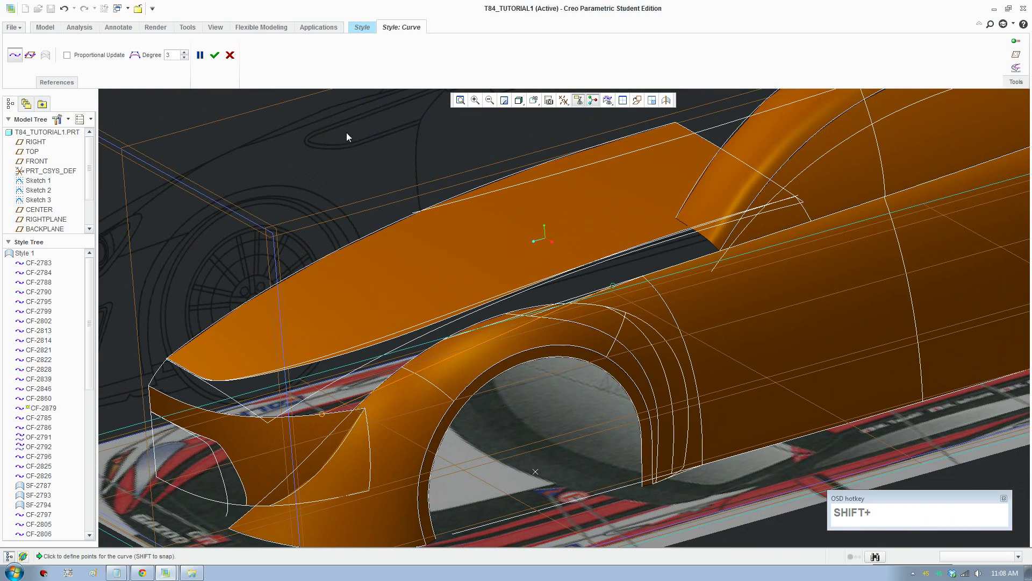
left_click(220, 55)
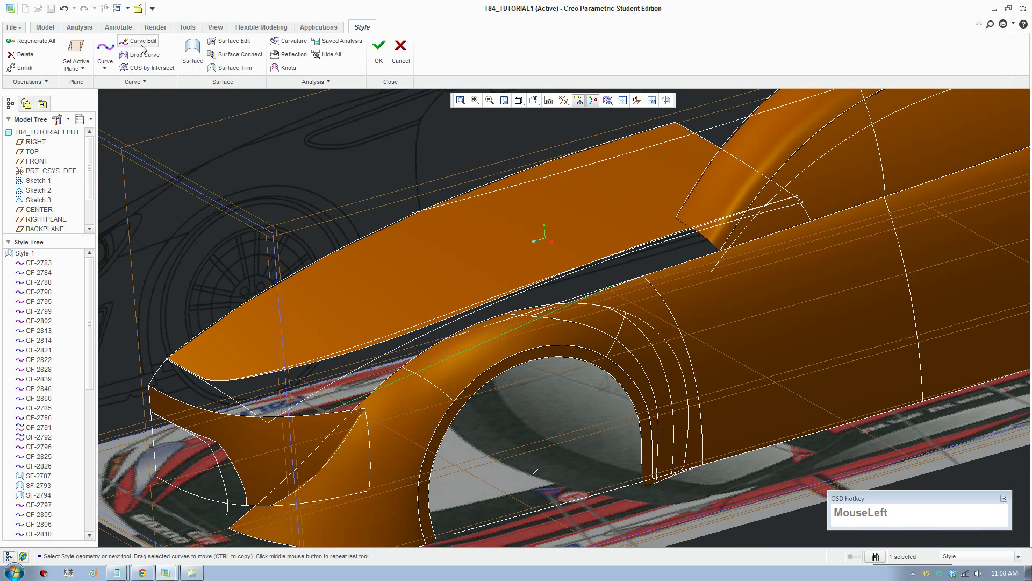
Edit the new side curve with a Curvature tangent at its first end and degree raised to 5
scroll("down", 3)
left_click(319, 422)
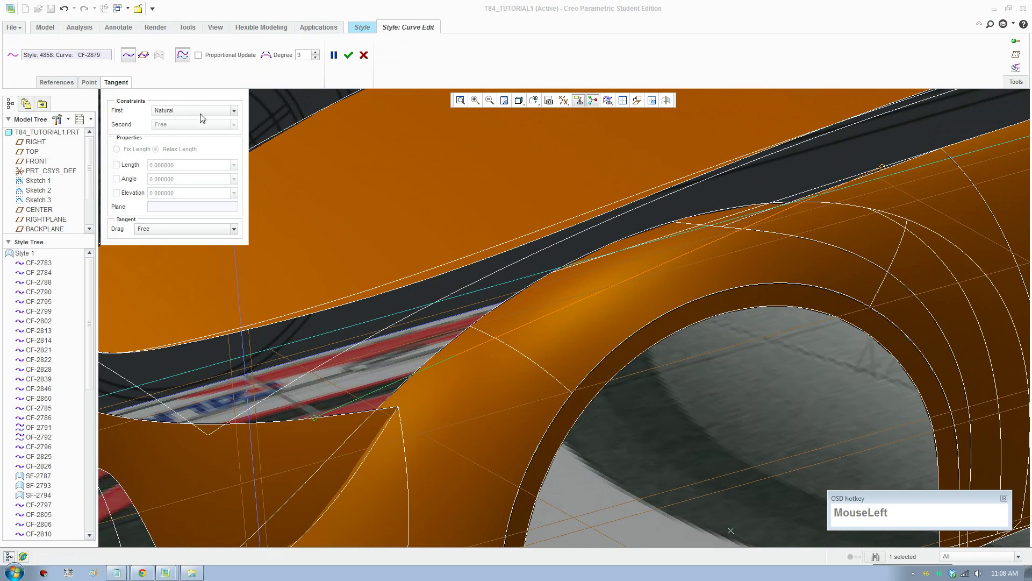
scroll("down", 3)
left_click(177, 150)
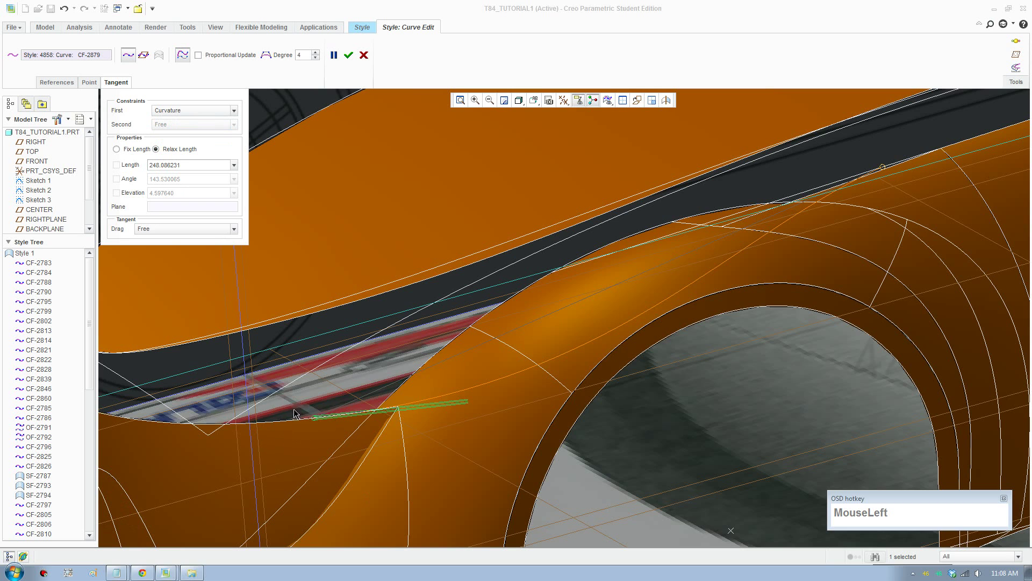
scroll("up", 3)
left_click(743, 253)
scroll("down", 3)
left_click(177, 116)
scroll("down", 3)
left_click(183, 148)
From the RIGHT view, drag the curve points to follow the fender profile and finish the edit
scroll("up", 3)
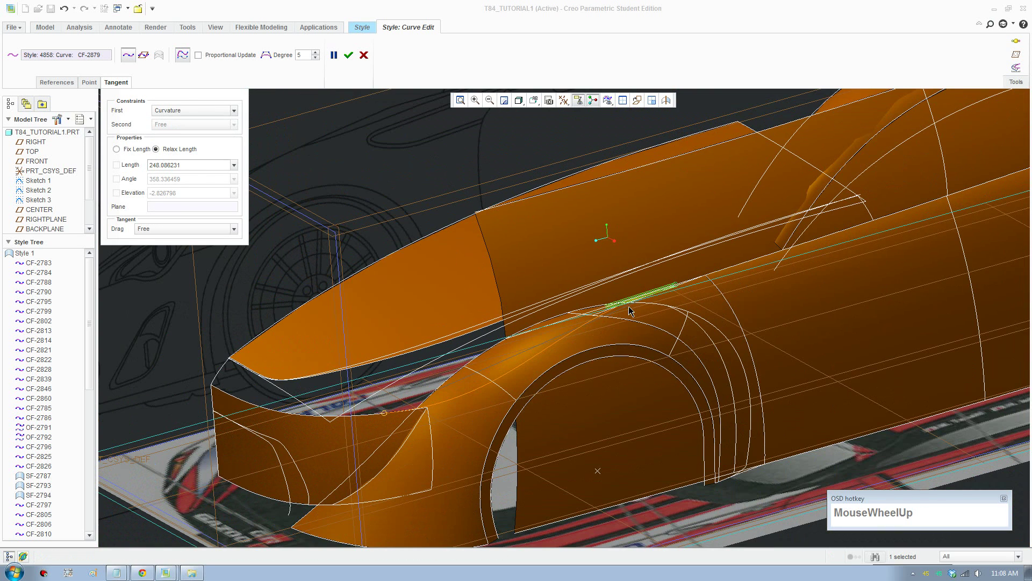
left_click(538, 105)
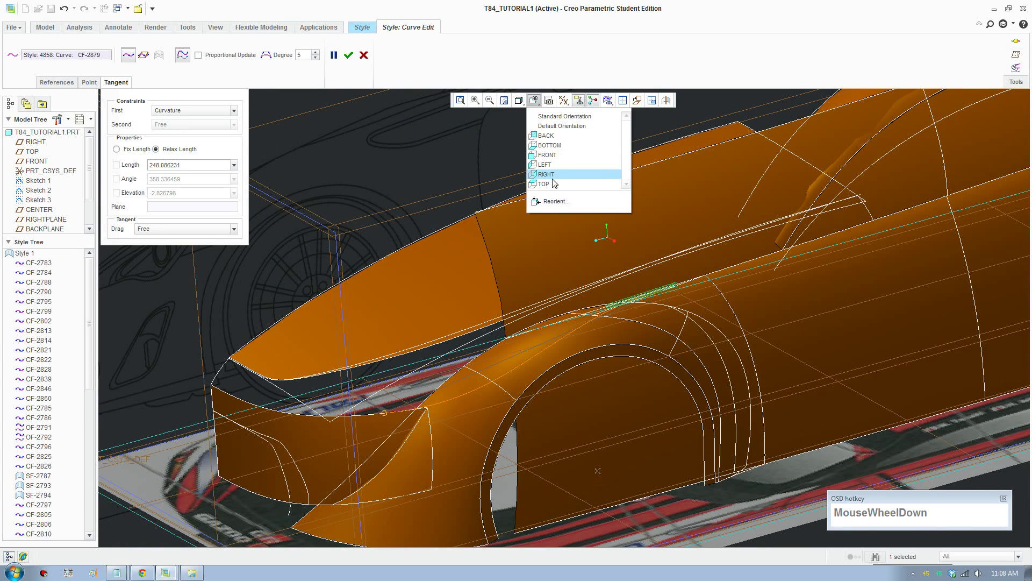
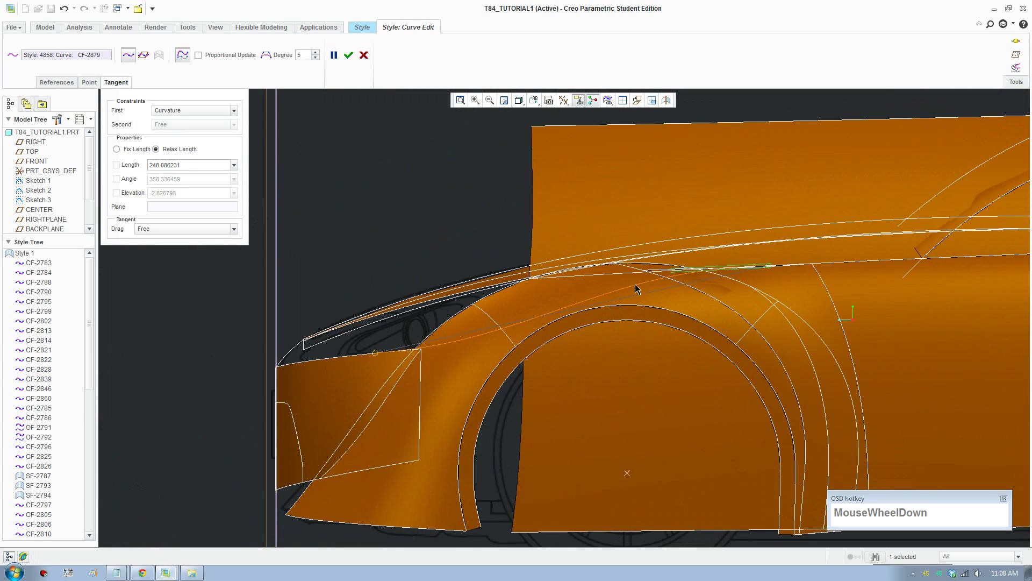
left_click_drag(378, 357, 810, 265)
scroll("down", 3)
left_click_drag(753, 270, 187, 399)
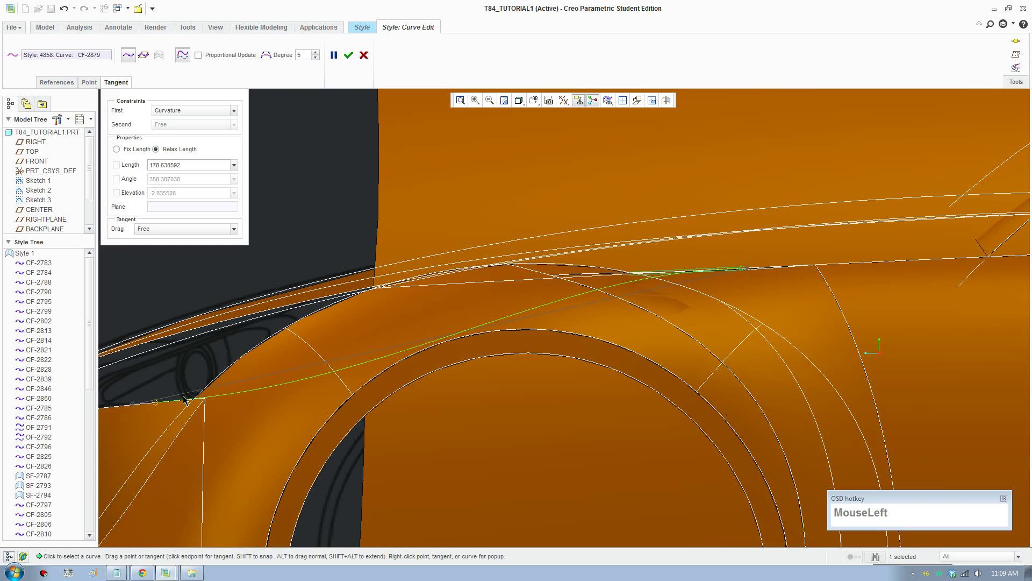
scroll("up", 3)
left_click(337, 360)
scroll("down", 3)
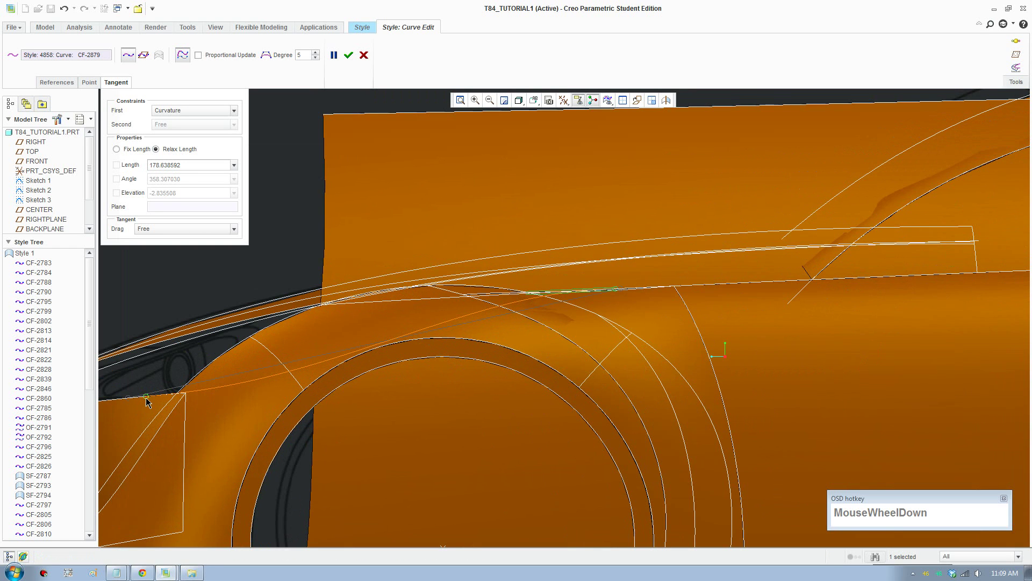
left_click_drag(150, 402, 373, 111)
scroll("up", 3)
middle_click(352, 432)
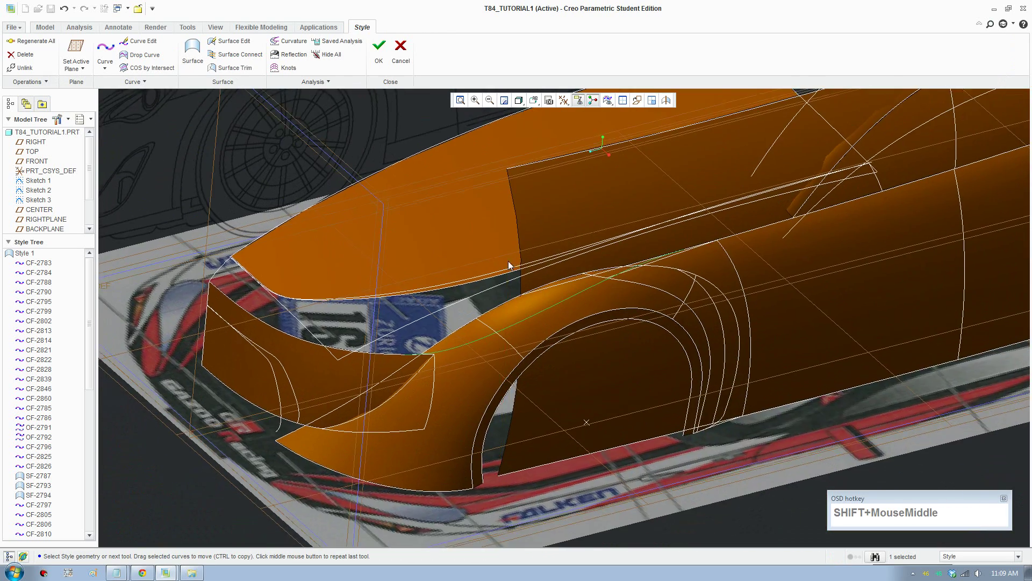
Draw a curve from the hood edge to the fender edge and begin a second bridging curve
scroll("down", 3)
left_click_drag(178, 213, 874, 555)
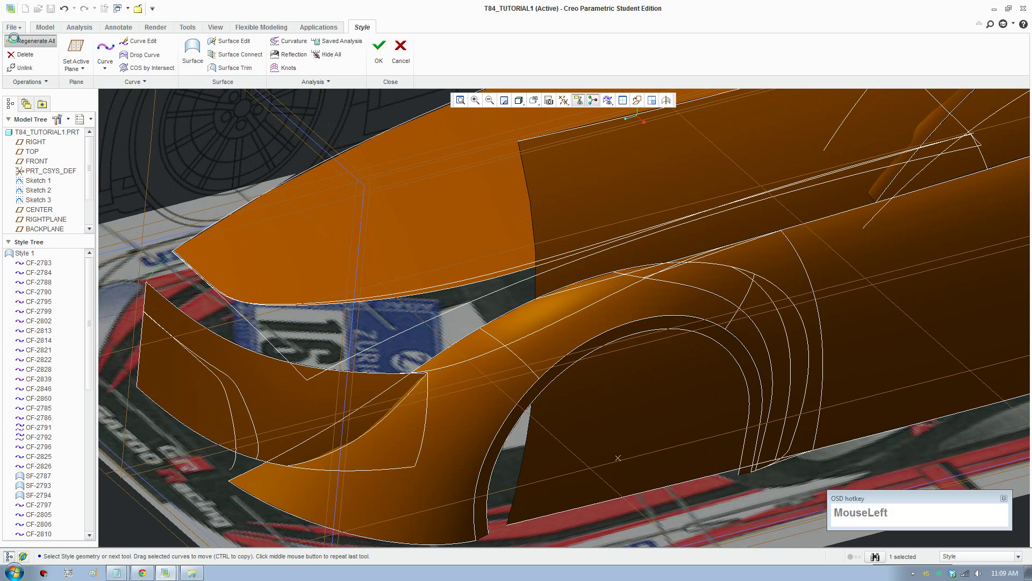
scroll("down", 3)
left_click(477, 372)
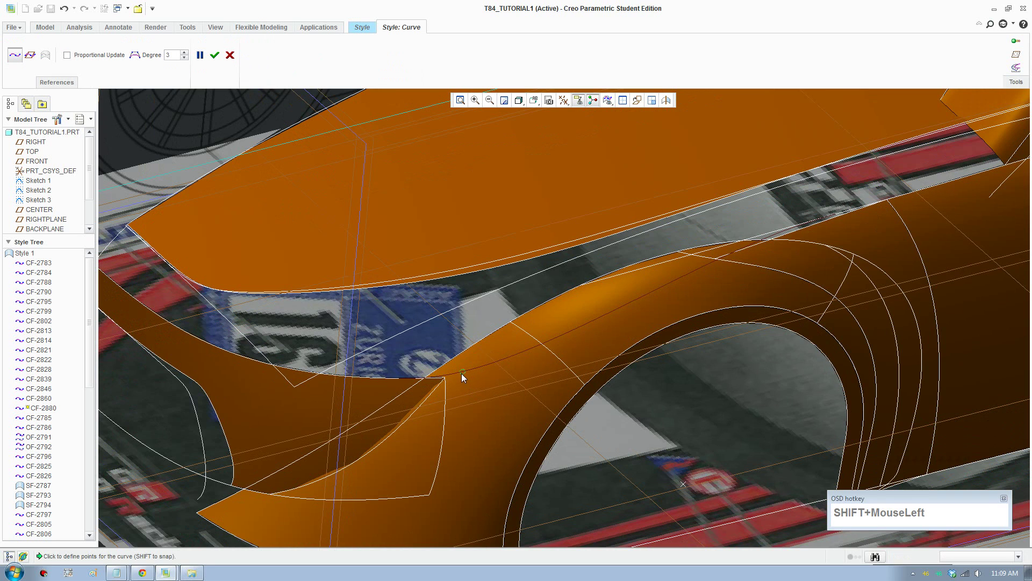
left_click(439, 281)
middle_click(733, 277)
scroll("down", 3)
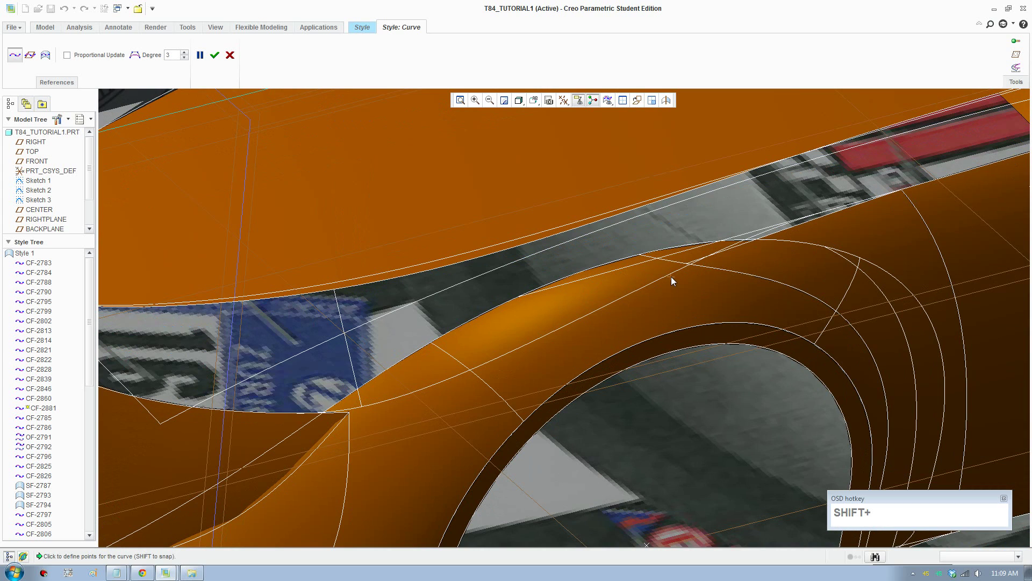
left_click(672, 278)
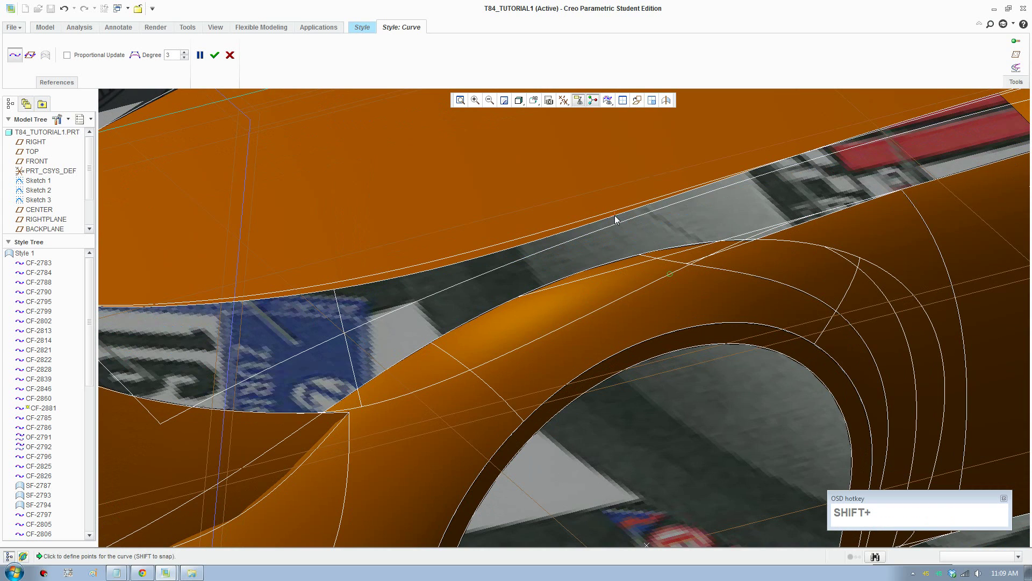
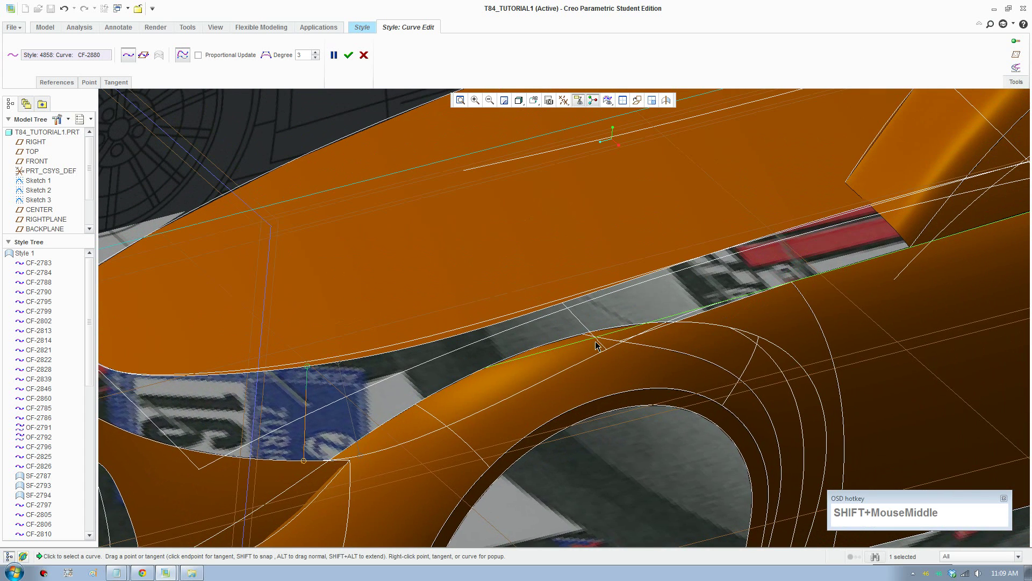
Drag the bridging curve points into place and check them from the front view
left_click_drag(604, 342, 707, 260)
scroll("up", 3)
left_click(540, 107)
scroll("down", 3)
left_click(580, 185)
Adjust the remaining curve tangents, confirm the curve edit and view the whole front
scroll("down", 3)
left_click(537, 337)
scroll("down", 3)
scroll("up", 3)
middle_click(560, 245)
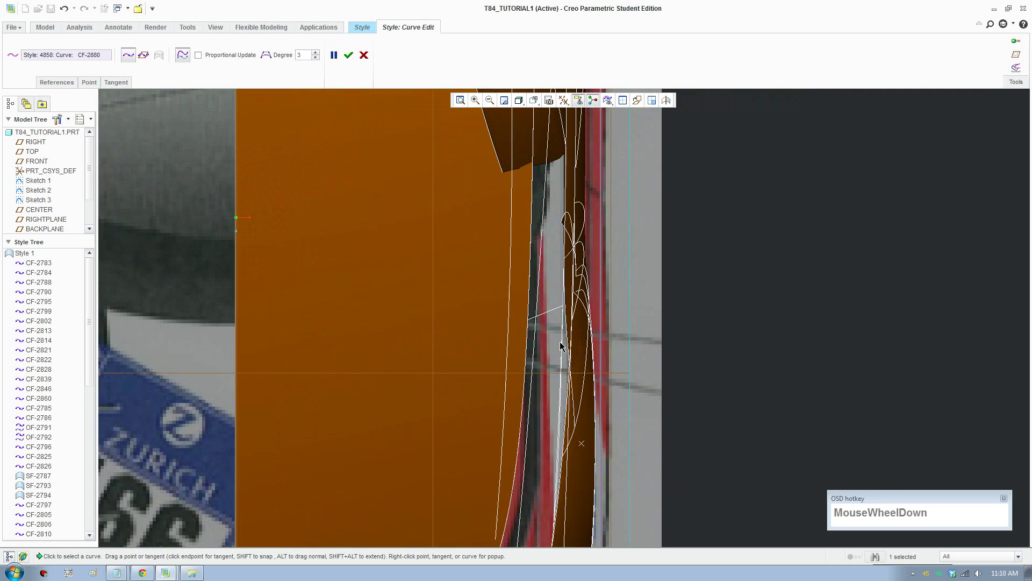
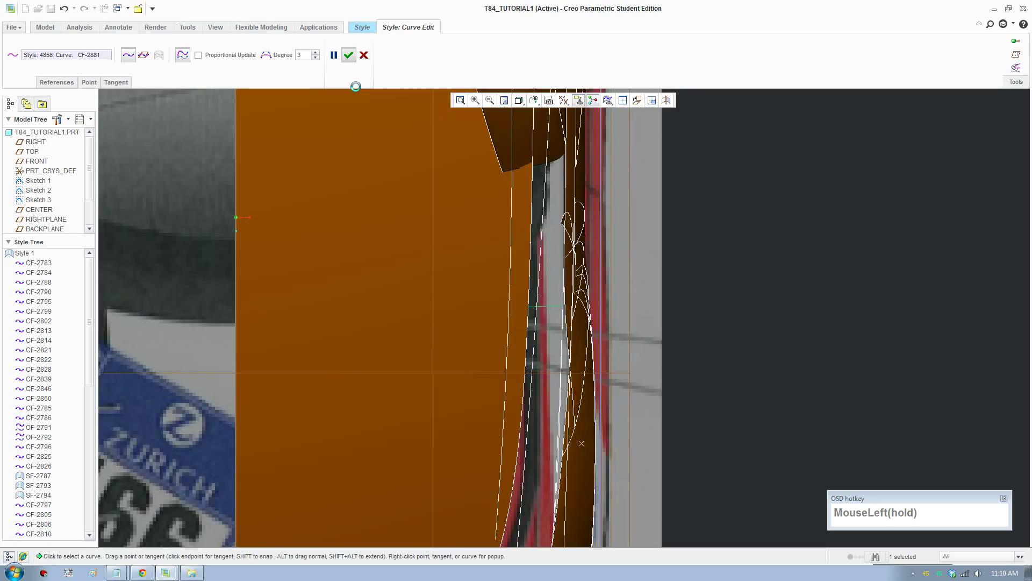
scroll("up", 3)
left_click_drag(474, 388, 464, 362)
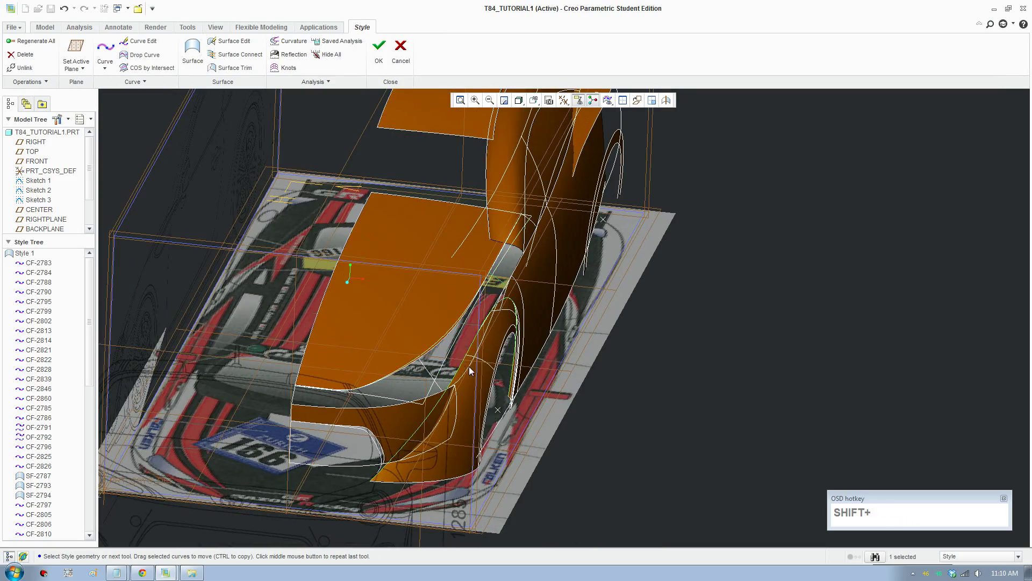
Orbit to the intake corner and reopen curve CF-2881 for editing
middle_click(873, 554)
middle_click(873, 554)
middle_click(489, 385)
scroll("down", 3)
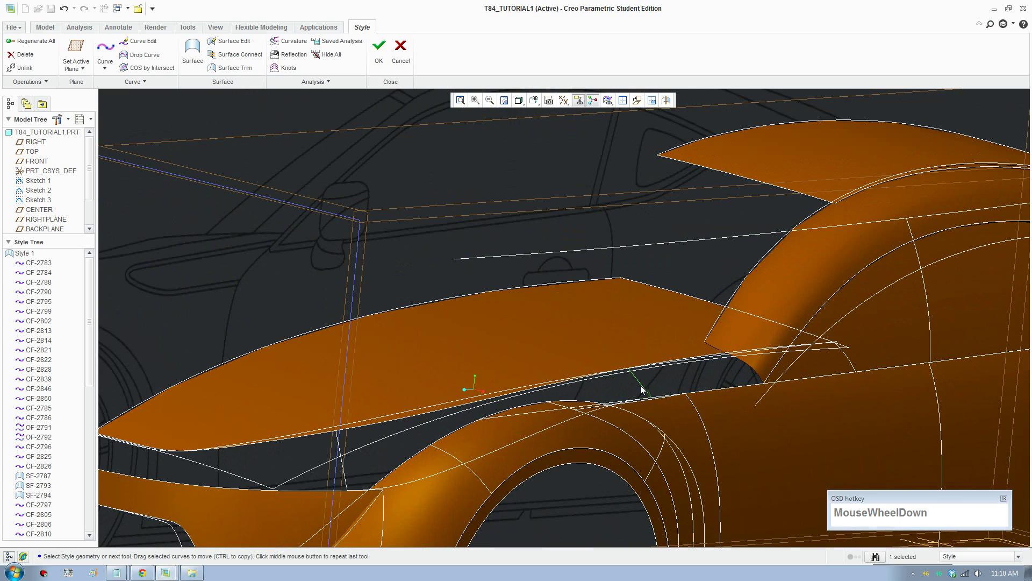
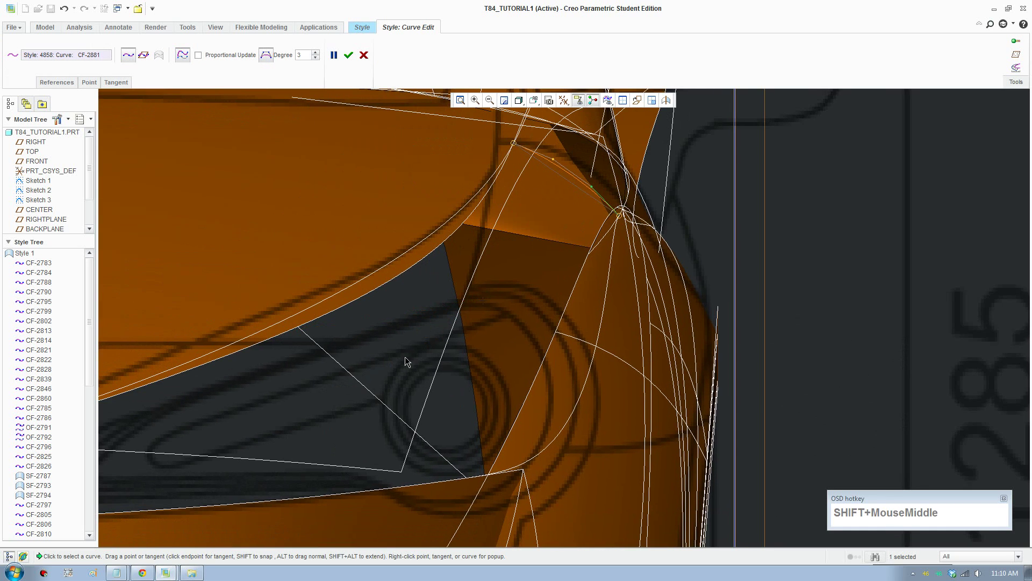
Pull the interior point of the short corner curve so it bows smoothly between its endpoints
left_click_drag(380, 397, 431, 120)
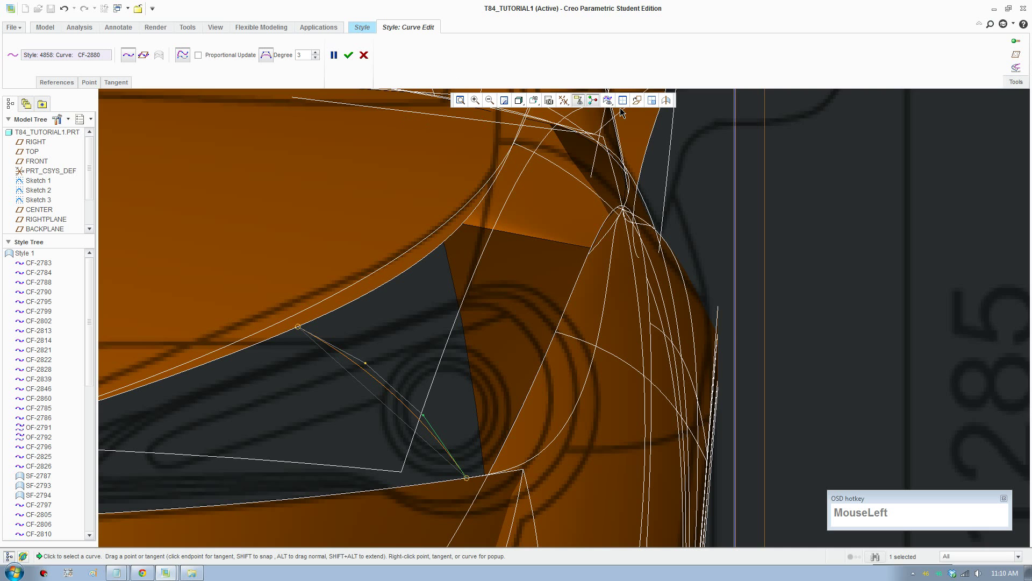
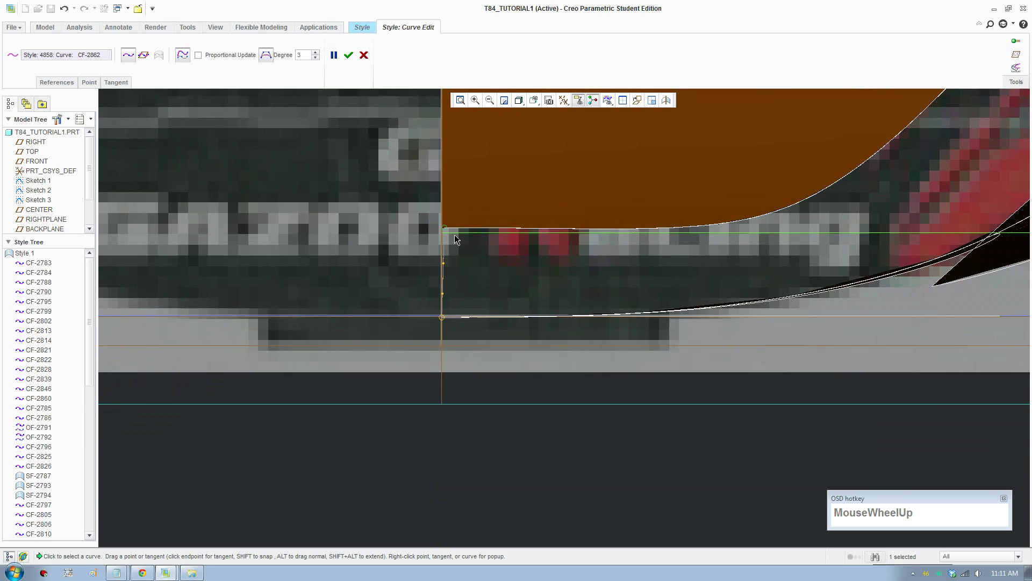
Snap the CF-2862 endpoint onto the bumper's horizontal edge and reorient the view
scroll("down", 3)
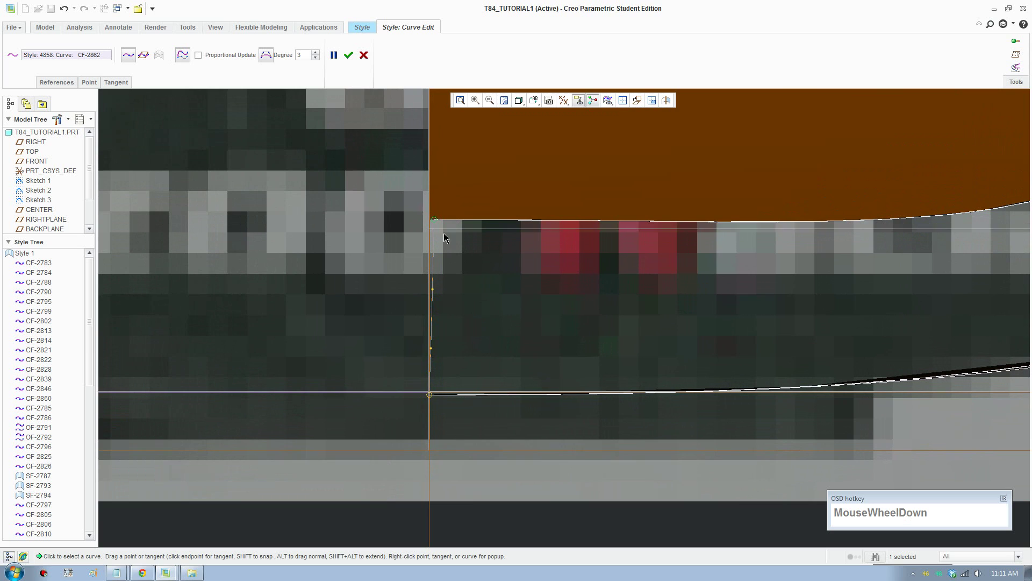
left_click(437, 221)
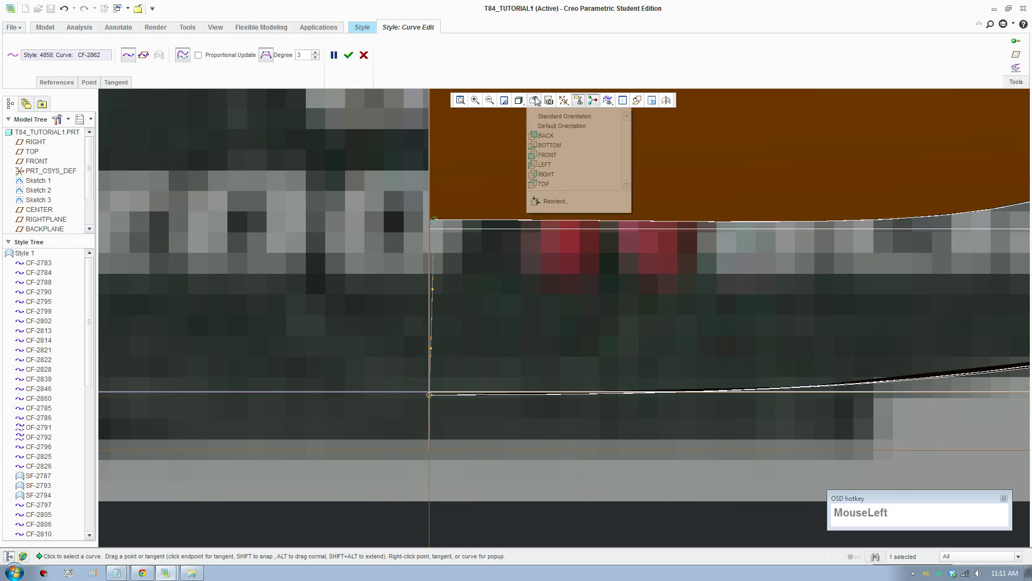
scroll("up", 3)
middle_click(653, 276)
left_click_drag(628, 214, 337, 268)
middle_click(351, 282)
Select edge curve CF-2828 near the hood front corner for editing
scroll("down", 3)
left_click(665, 233)
scroll("down", 3)
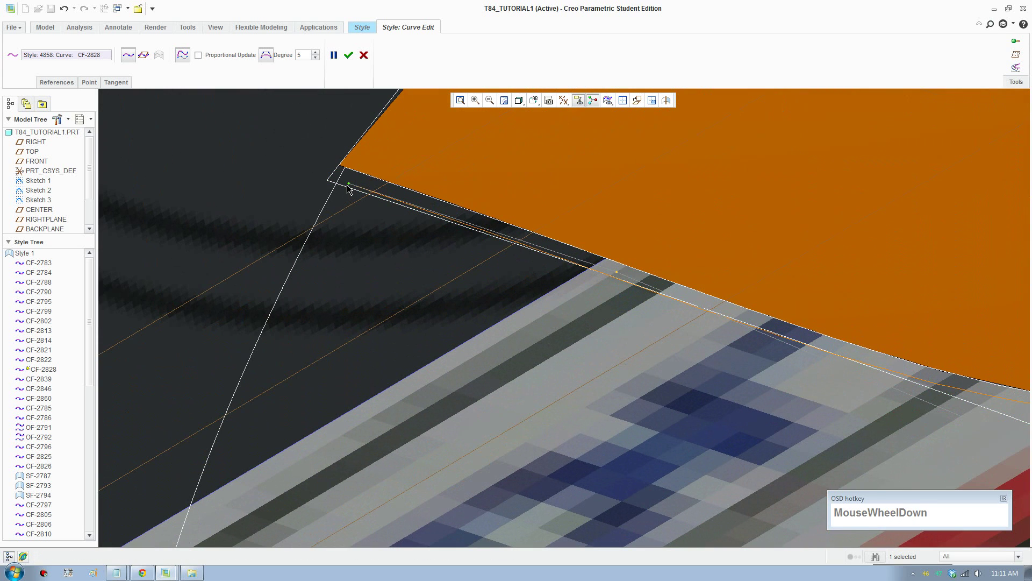
Set the CF-2828 end point's X coordinate to 887.5
scroll("up", 3)
left_click(393, 238)
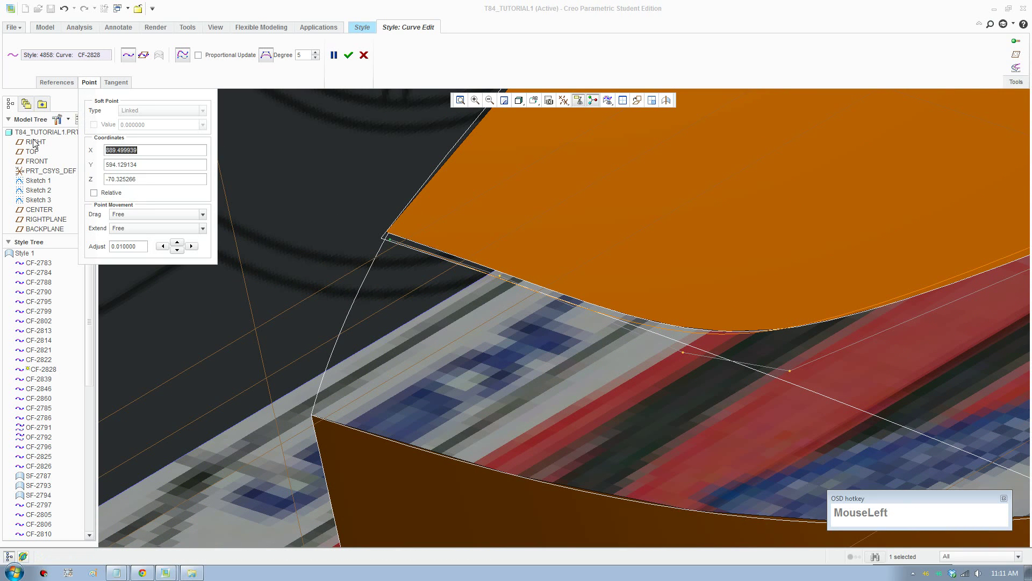
key("KP_8")
key("KP_7")
key("KP_Decimal")
key("KP_5")
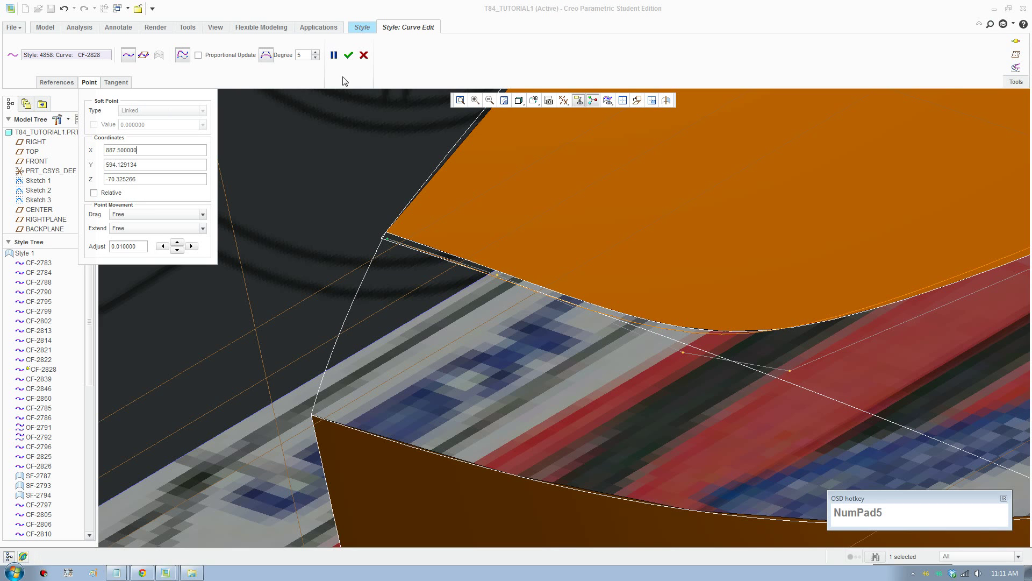
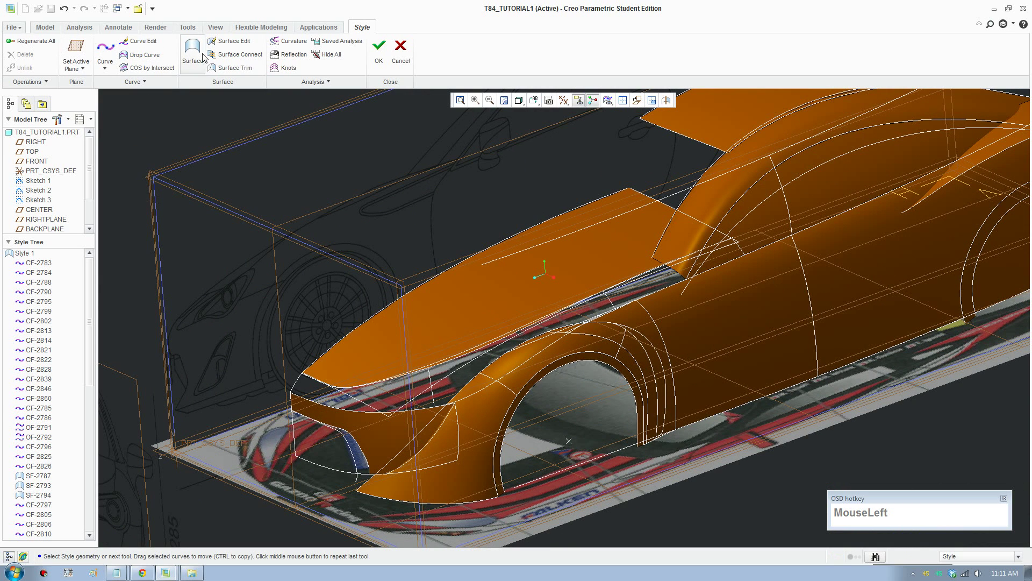
Fill the front corner patch with a boundary surface and pick three curves along the hood-fender gap
scroll("down", 3)
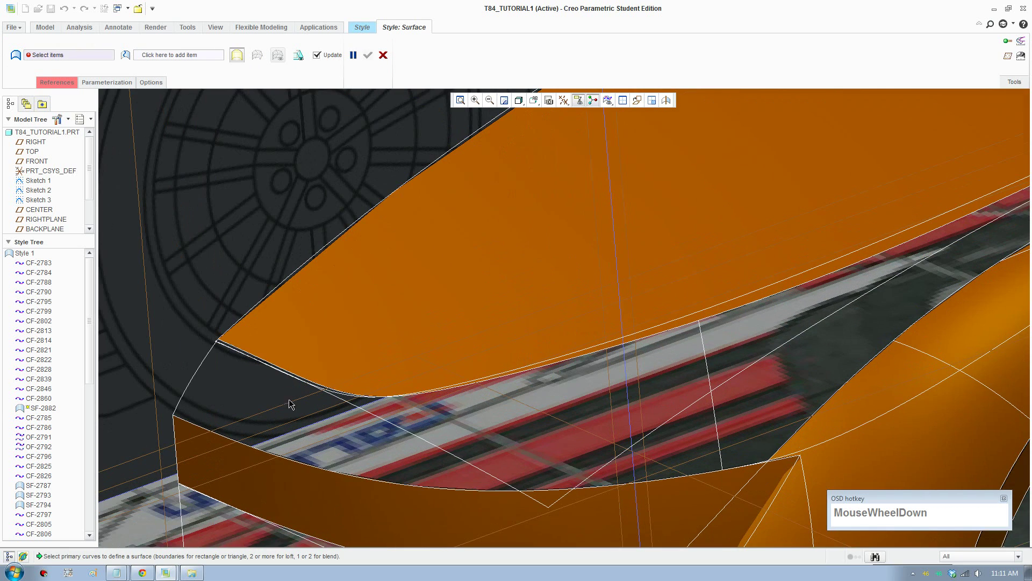
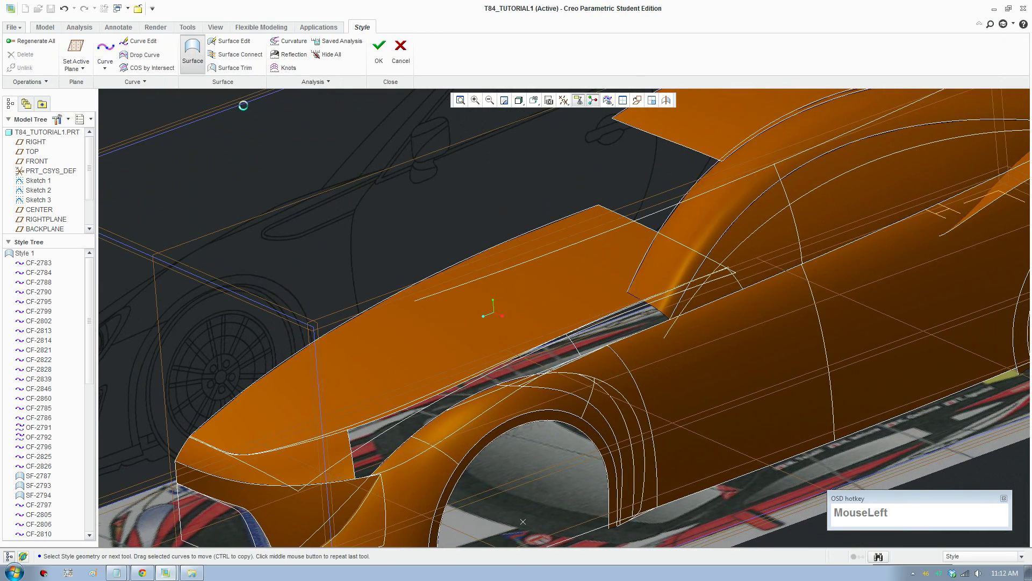
scroll("down", 3)
left_click(764, 259)
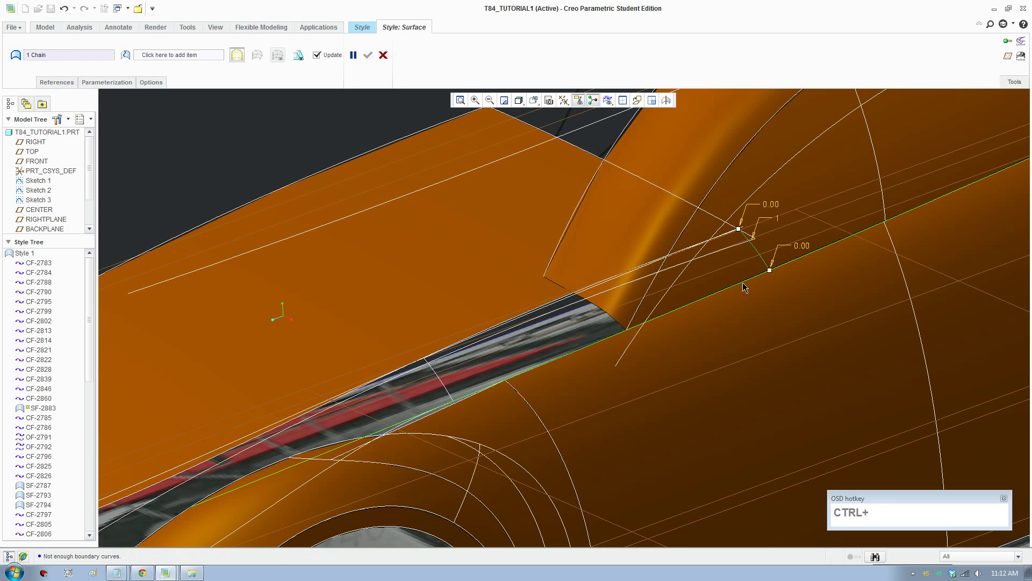
scroll("down", 3)
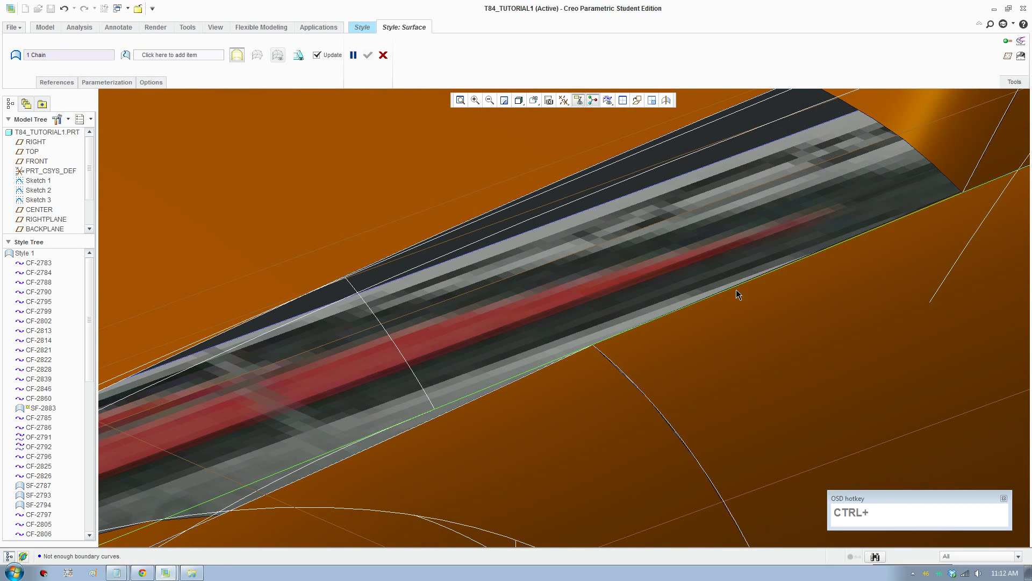
scroll("up", 3)
left_click(860, 250)
left_click(536, 335)
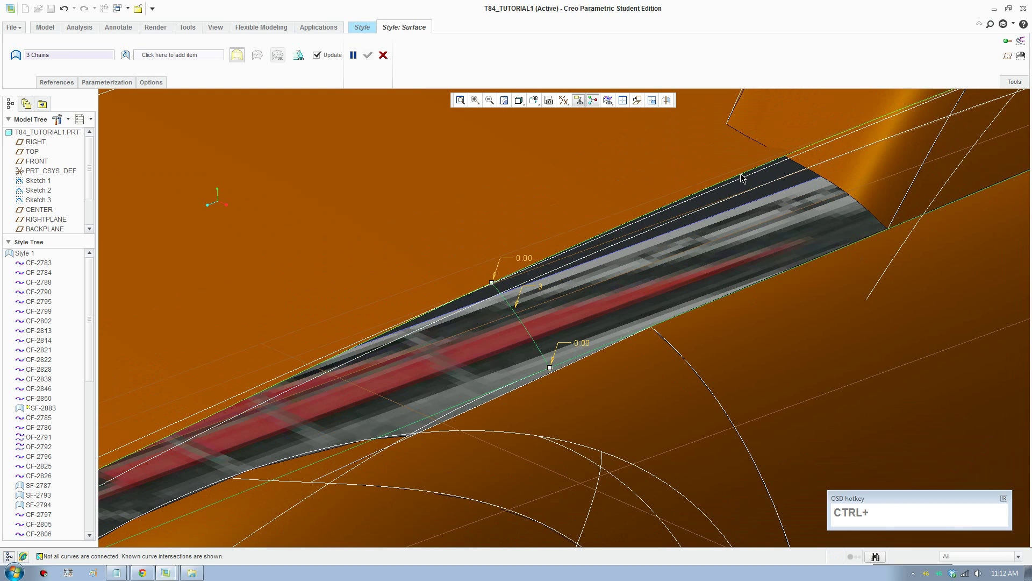
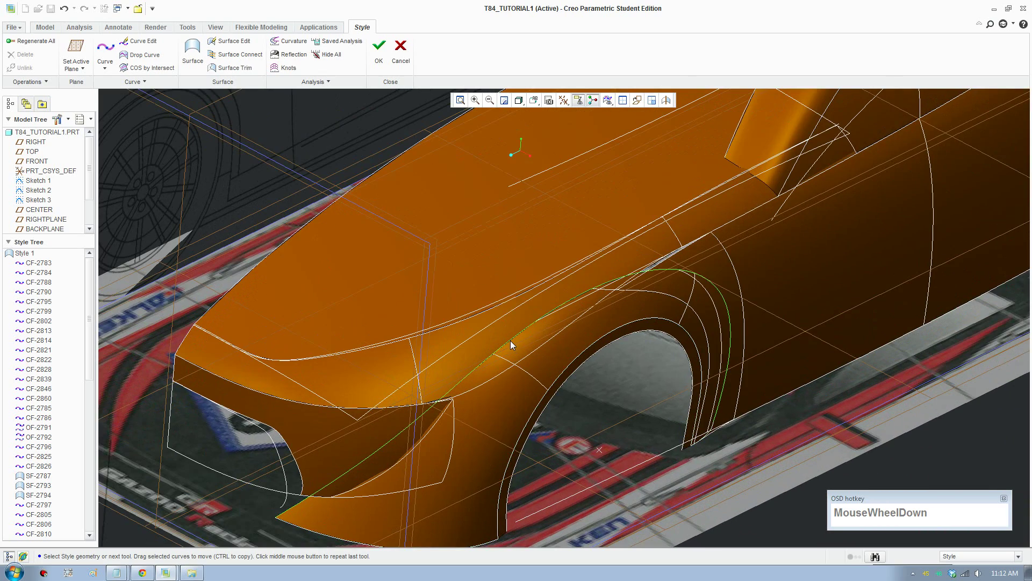
Split the display into four views and add curve CF-2885 along the front intake
left_click(516, 343)
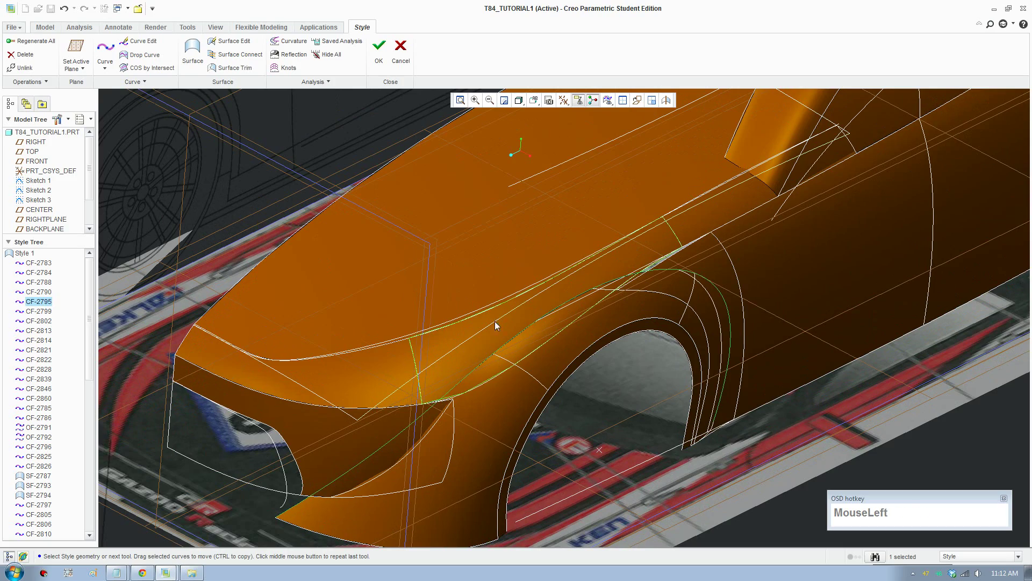
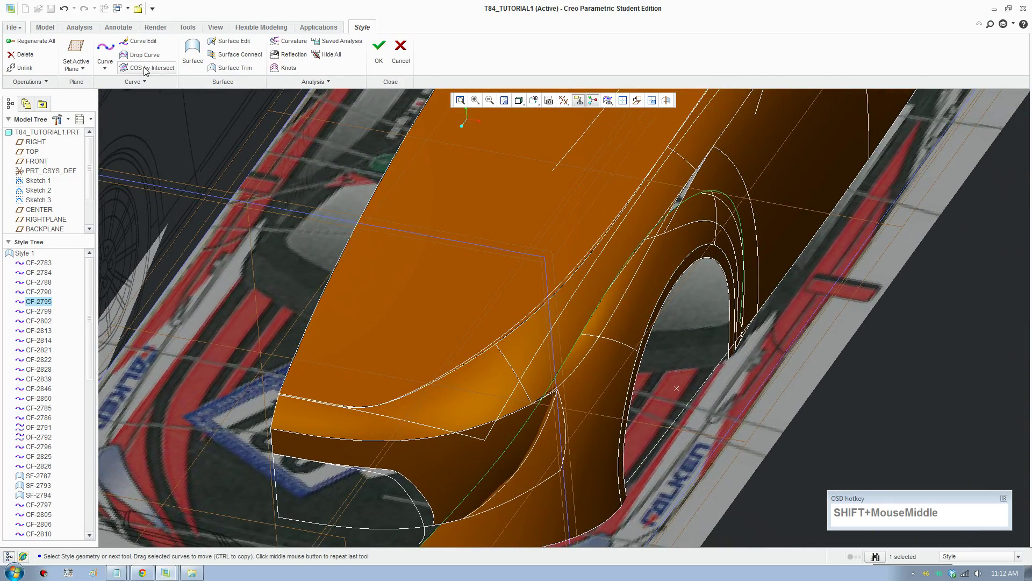
left_click(626, 103)
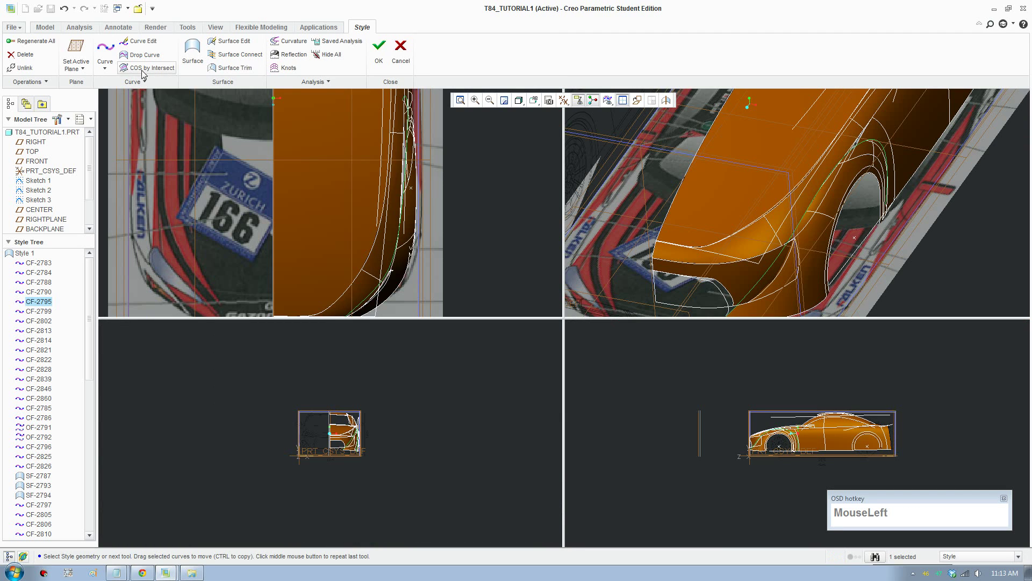
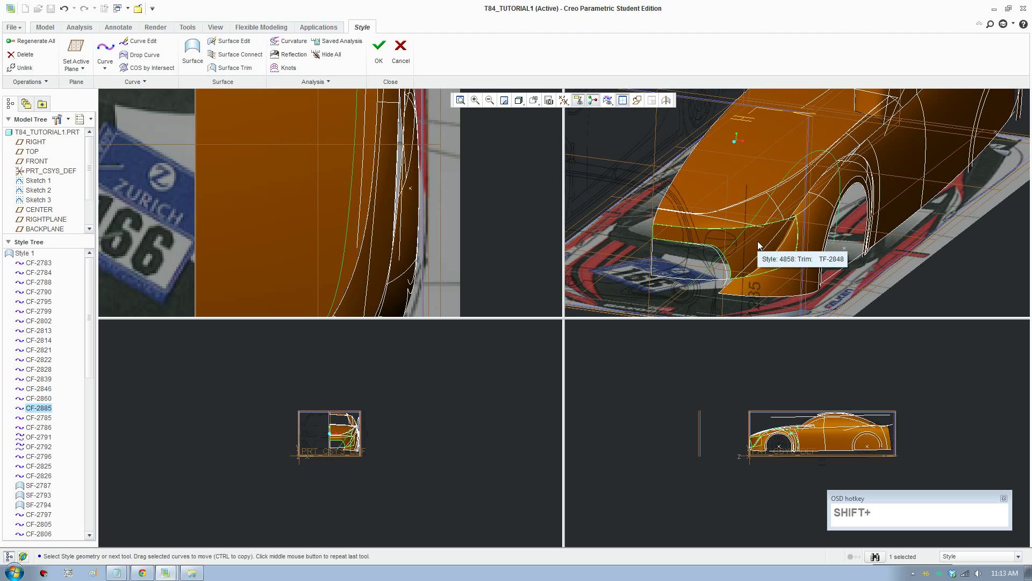
scroll("down", 3)
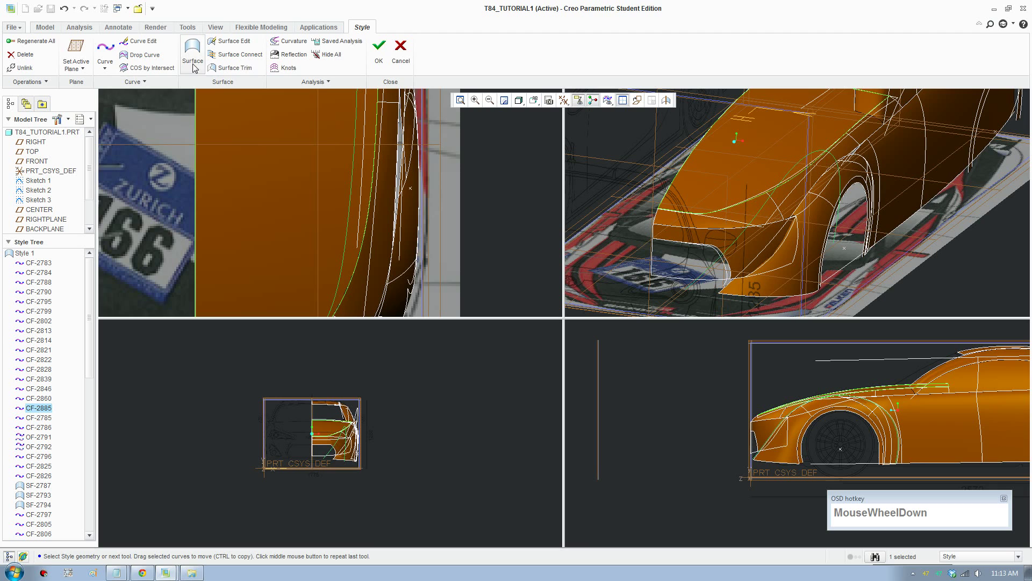
Move the new intake curve CF-2885 into place near the front fender
left_click(134, 85)
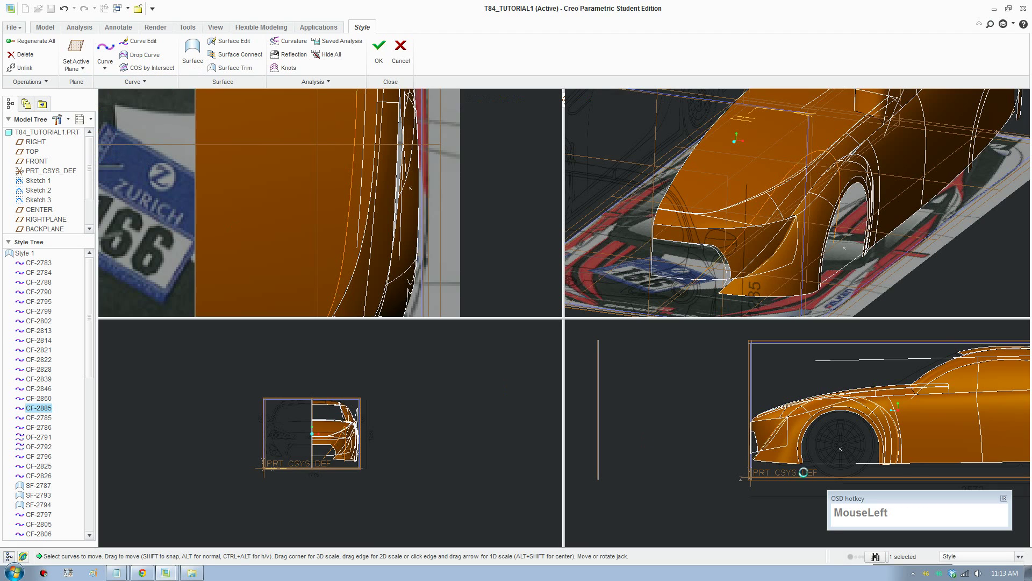
scroll("down", 3)
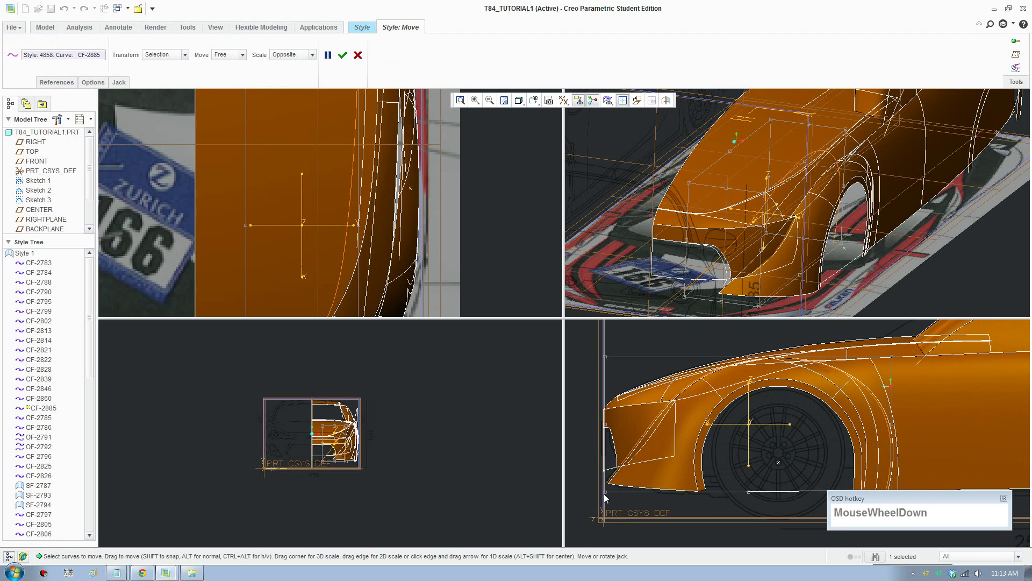
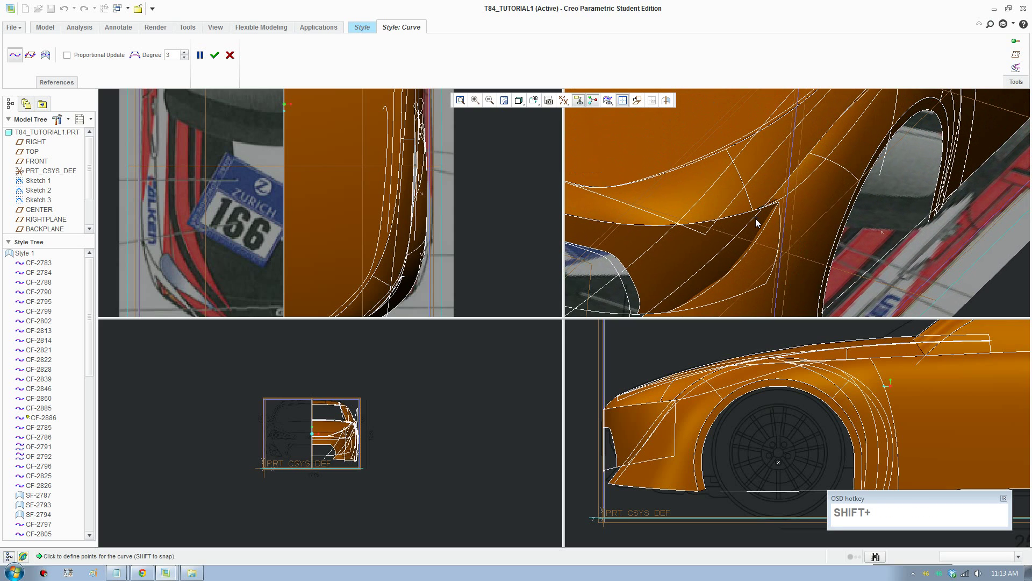
Draw new free curves CF-2886 and CF-2887 over the front fender by placing their points
left_click(759, 222)
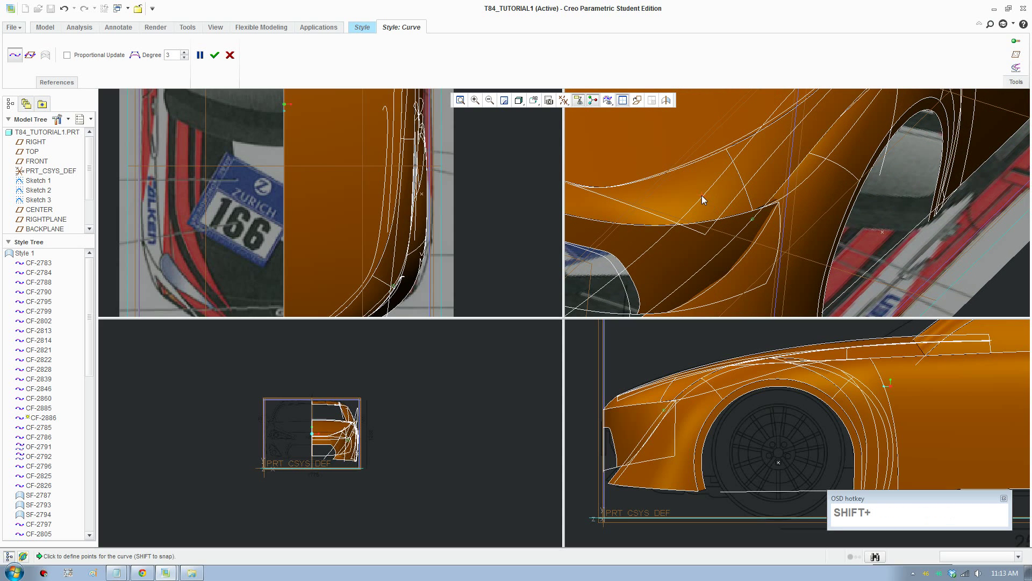
left_click(705, 199)
scroll("up", 3)
middle_click(894, 175)
middle_click(856, 245)
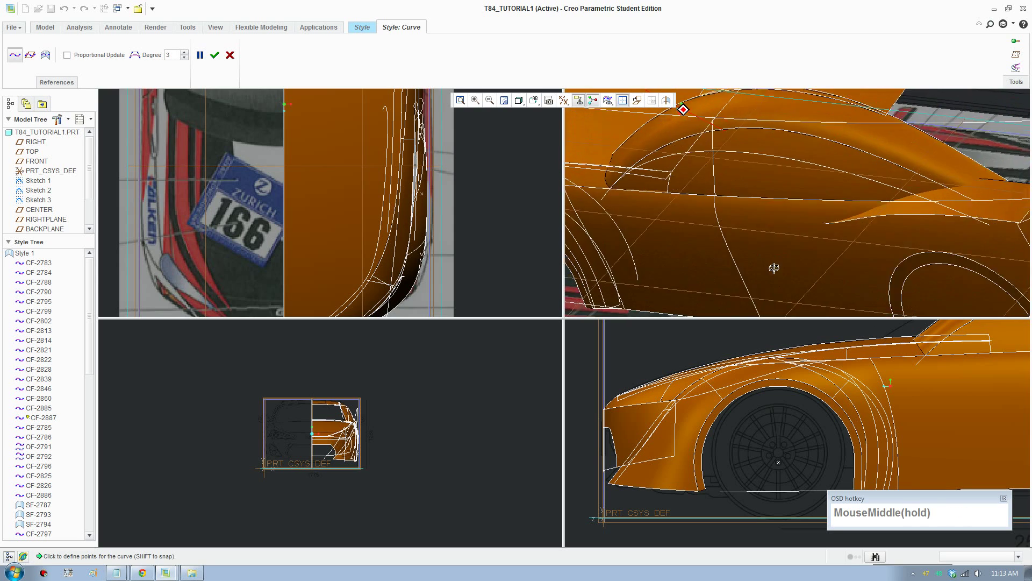
middle_click(749, 261)
scroll("down", 3)
left_click(792, 216)
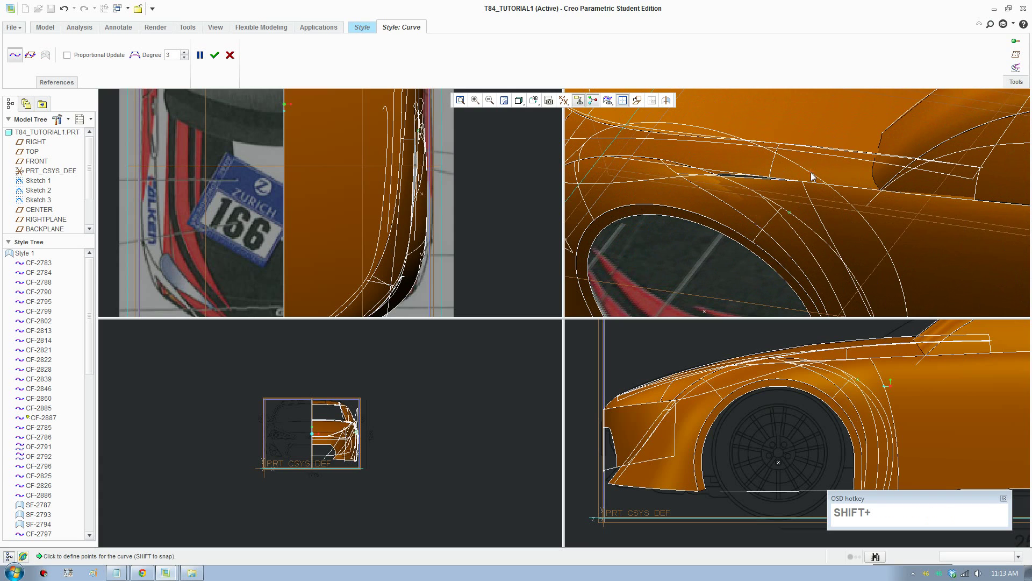
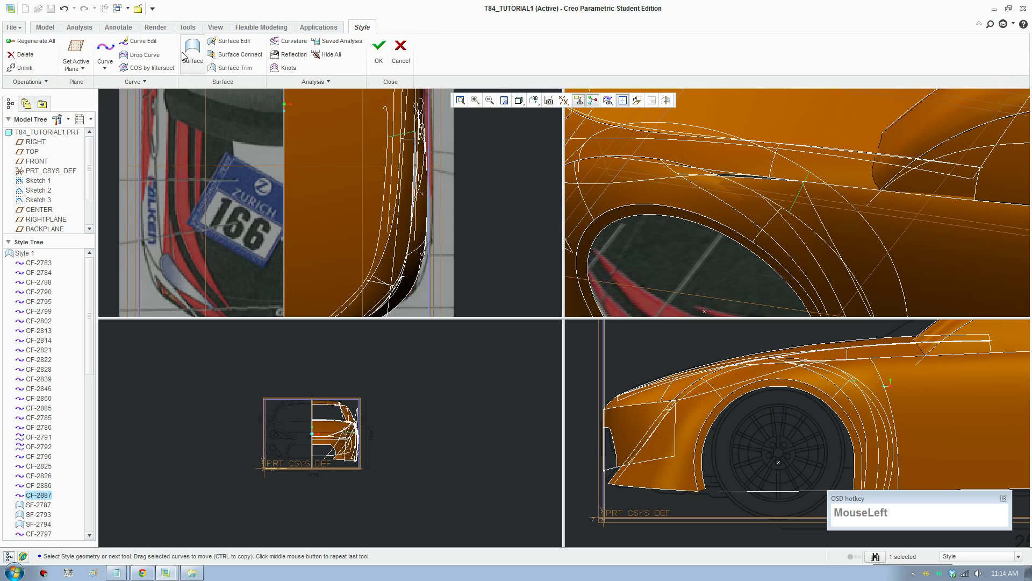
Edit the fender curve, dragging a point and giving its first end a surface-curvature constraint
scroll("down", 3)
middle_click(448, 177)
middle_click(421, 198)
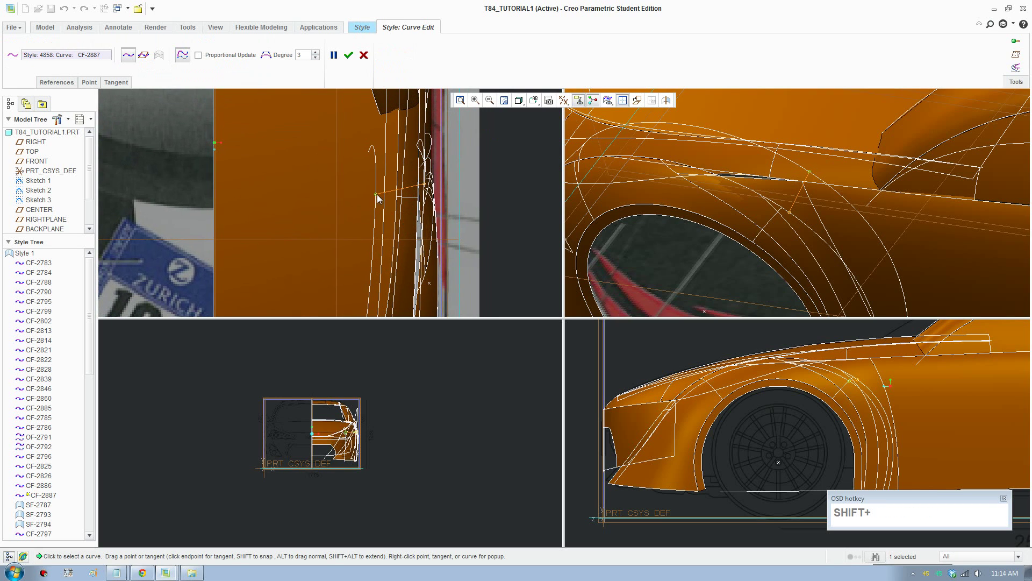
left_click_drag(380, 199, 402, 232)
scroll("up", 3)
middle_click(402, 268)
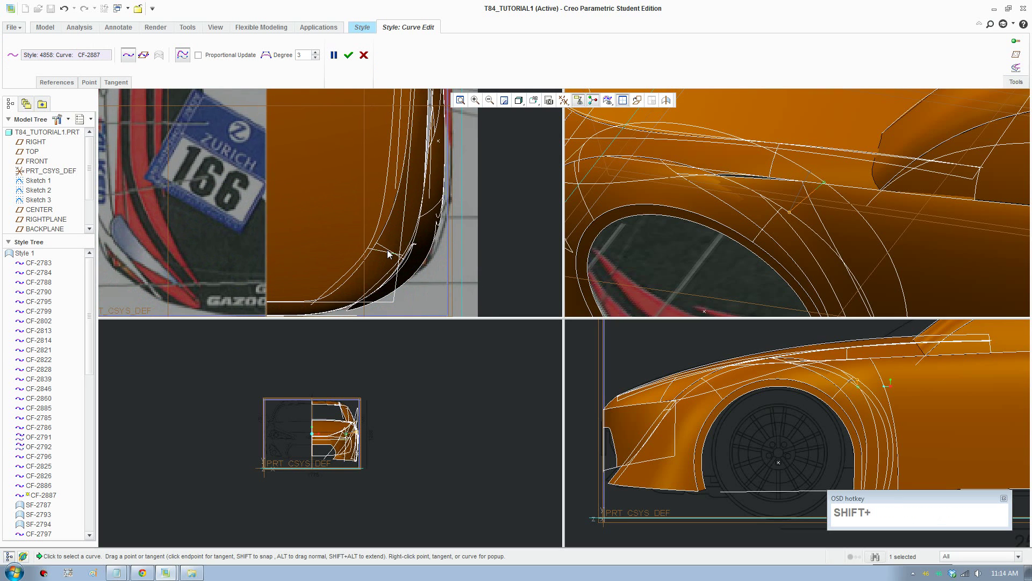
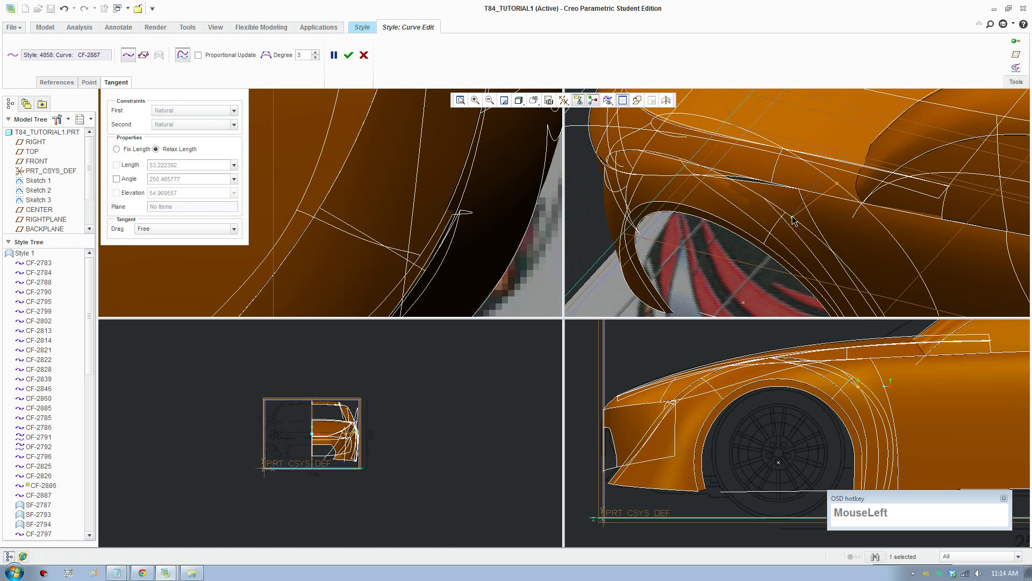
scroll("up", 3)
middle_click(481, 199)
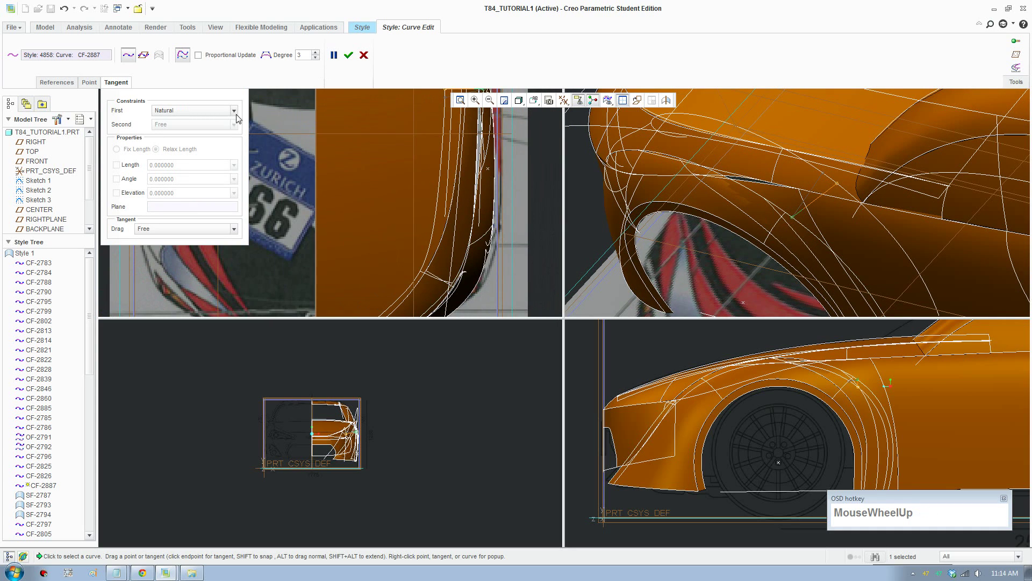
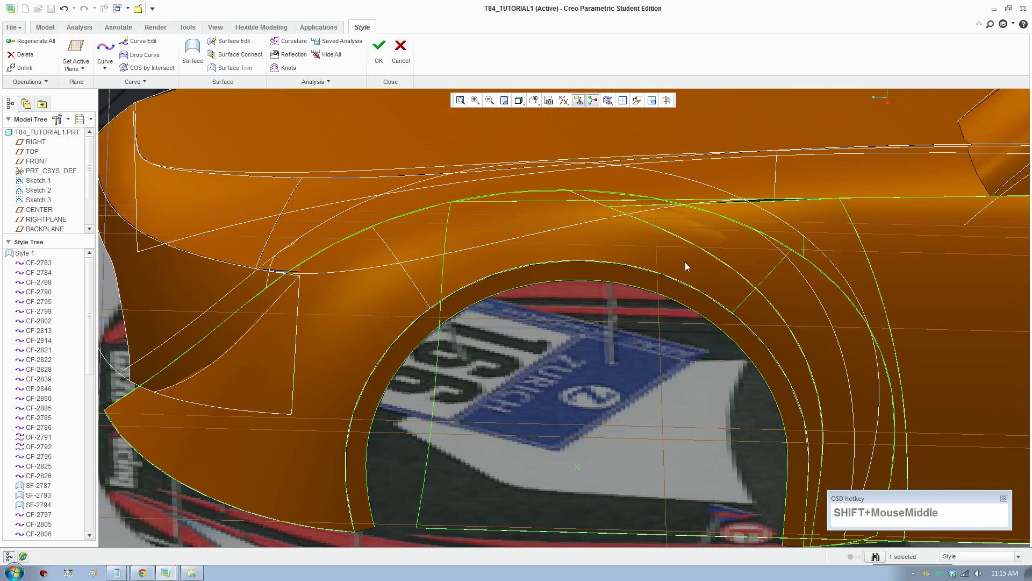
Create Style surface SF-2888 over the fender from three picked boundary curve chains
left_click(213, 108)
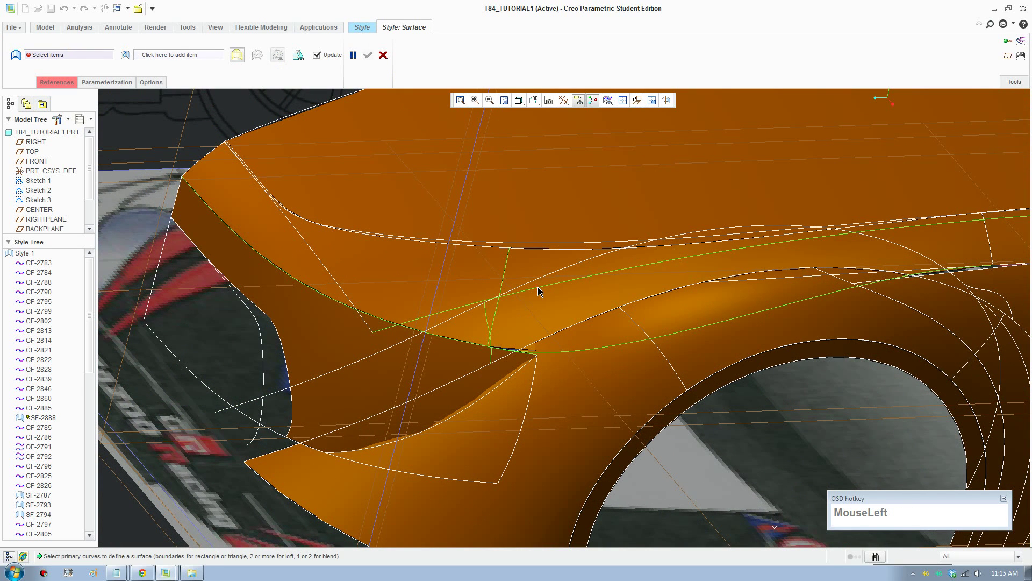
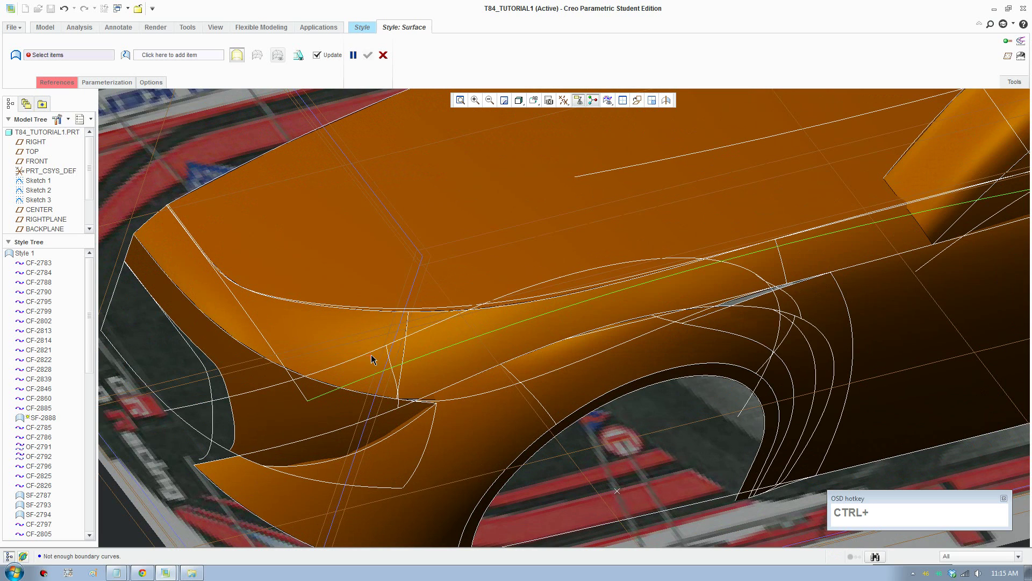
left_click(429, 332)
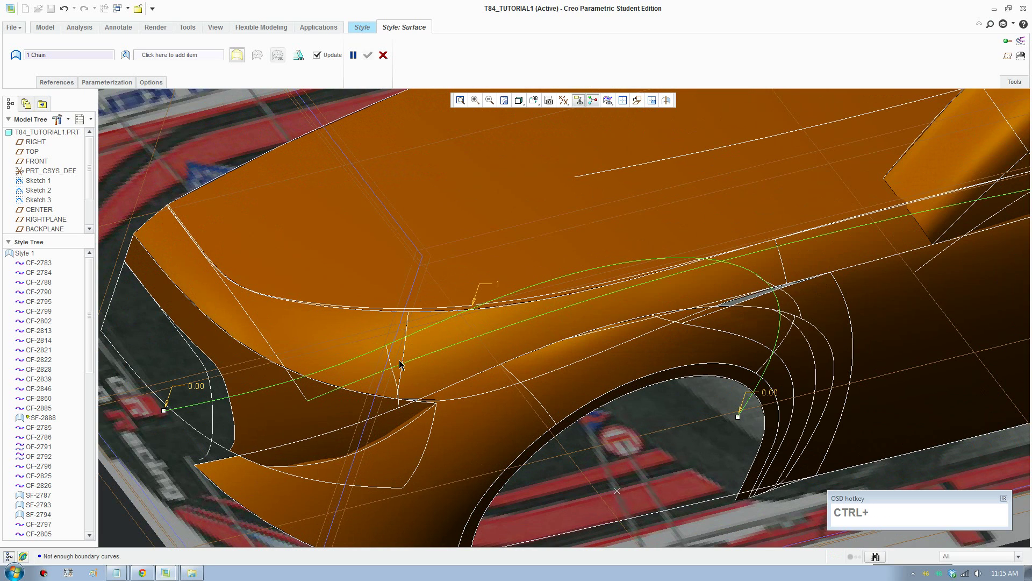
left_click(394, 361)
left_click(467, 383)
scroll("up", 3)
middle_click(802, 335)
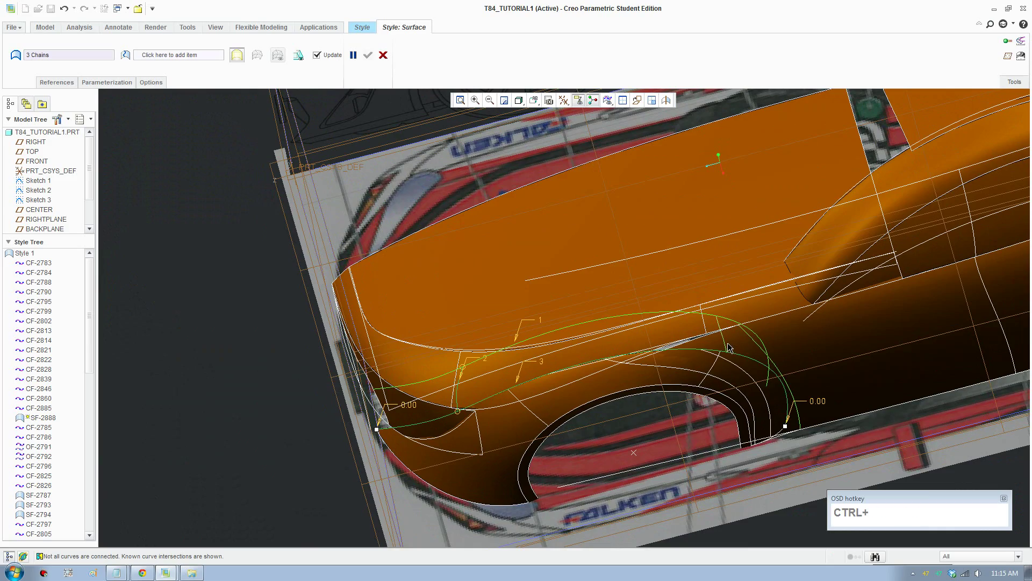
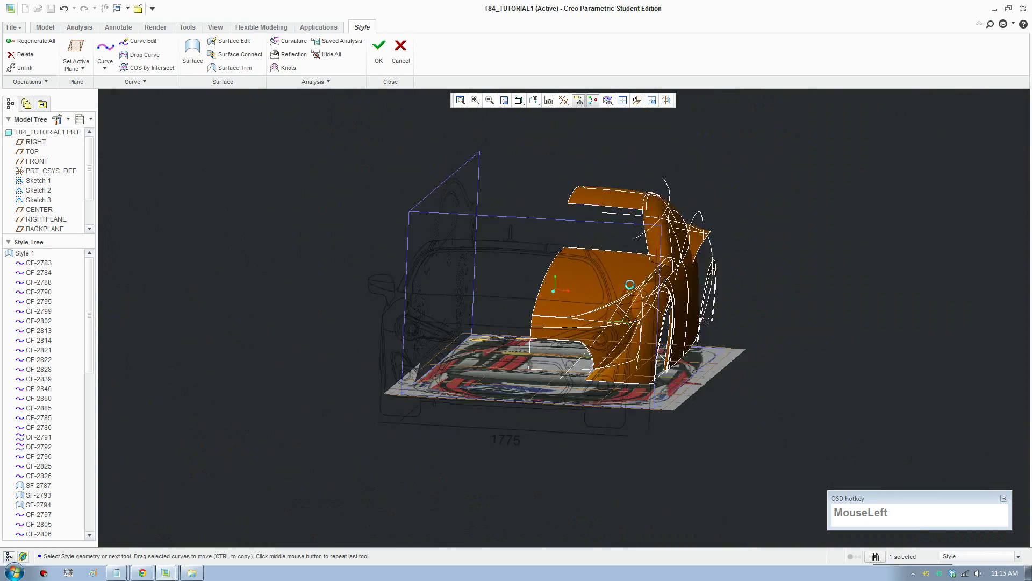
Orbit and zoom toward the side of the front bumper intake to inspect it
scroll("down", 3)
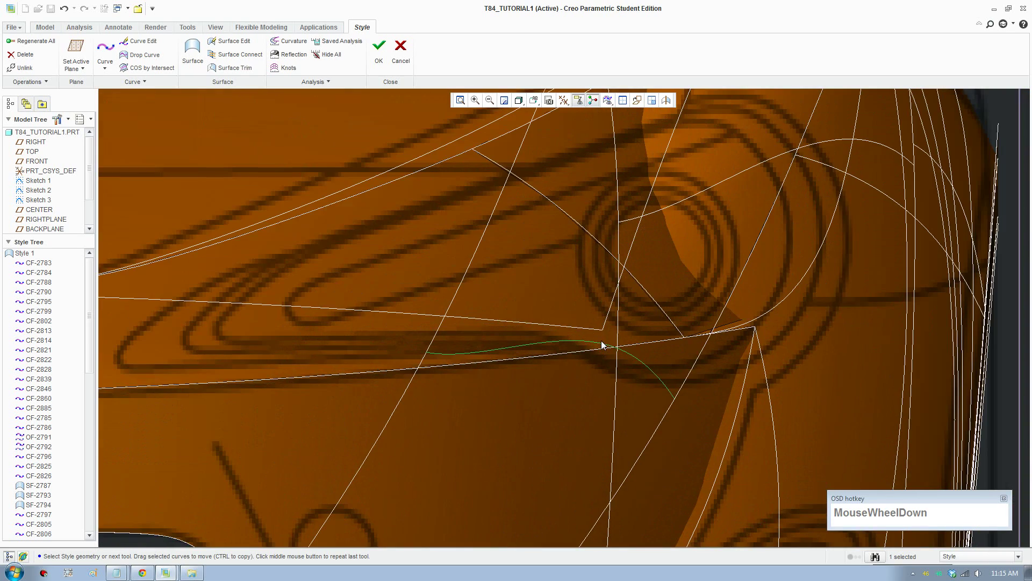
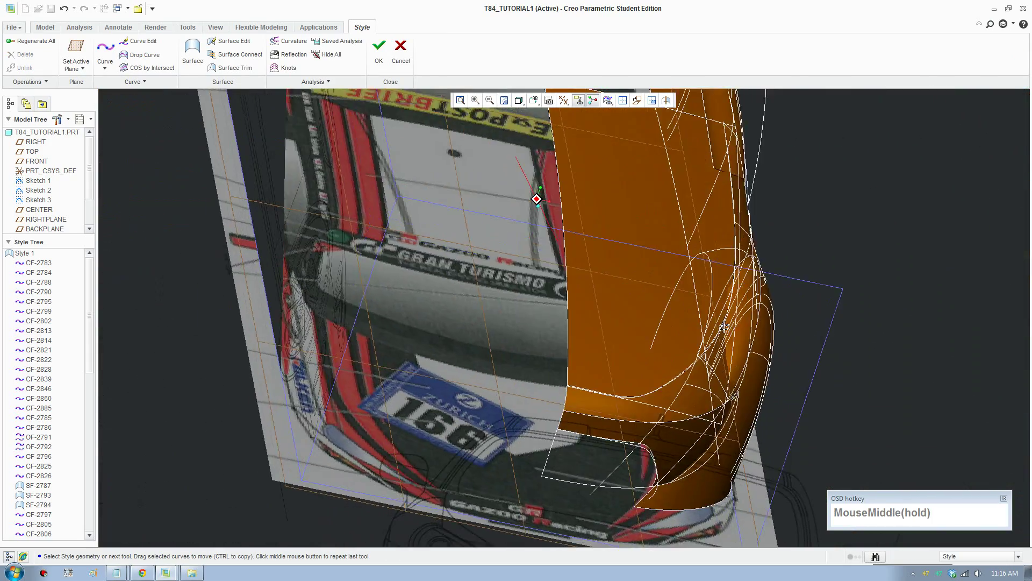
scroll("down", 3)
middle_click(579, 403)
key("F8")
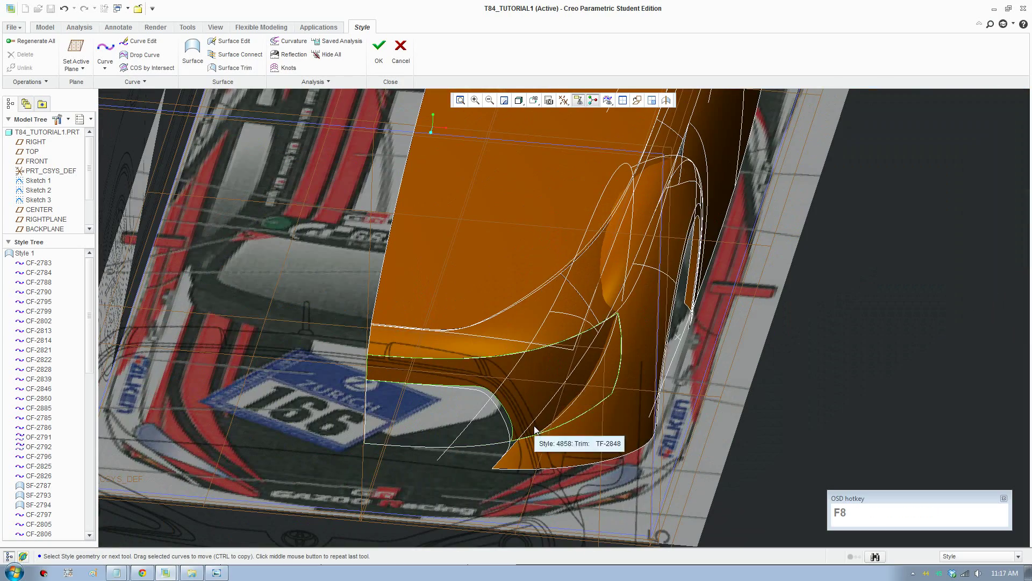
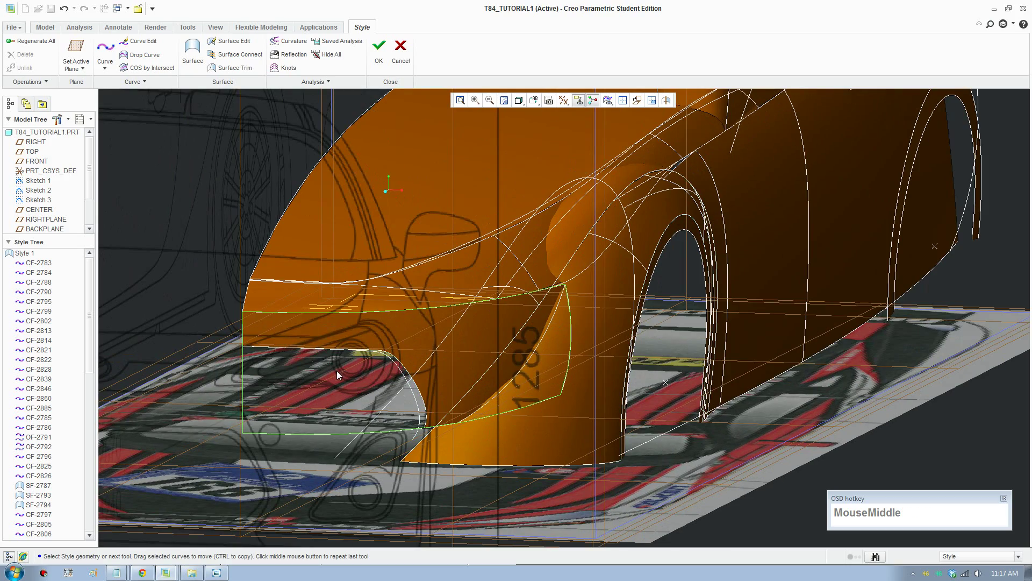
scroll("up", 3)
middle_click(382, 404)
Rotate underneath the bumper intake to view its lower edge curve CF-2839
middle_click(323, 431)
scroll("down", 3)
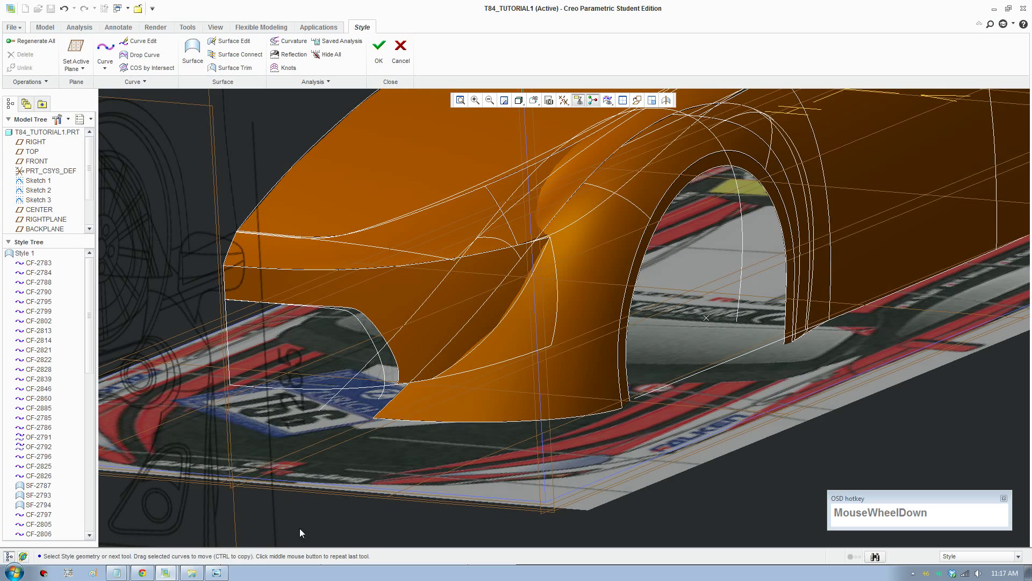
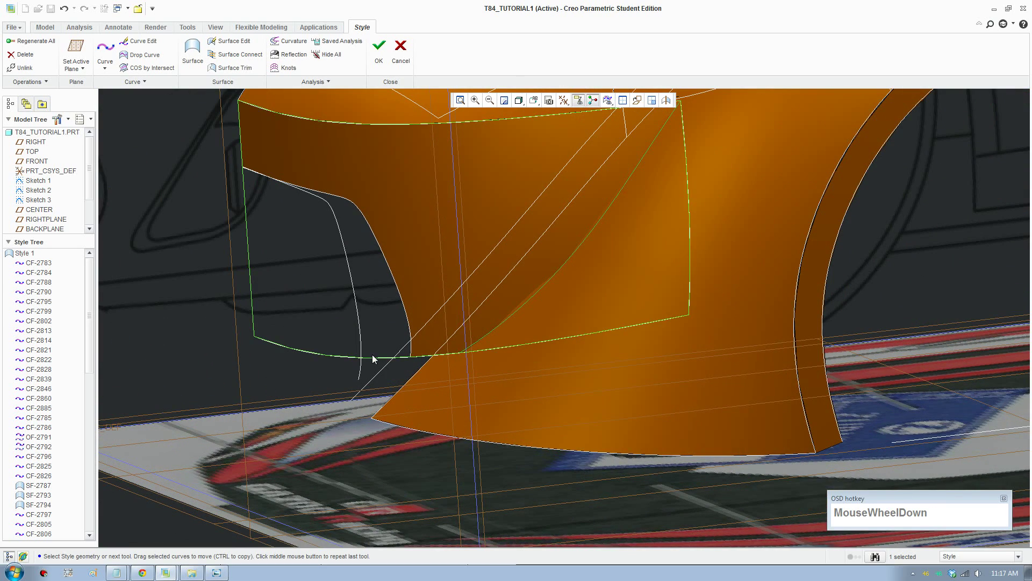
left_click_drag(252, 303, 269, 339)
scroll("up", 3)
middle_click(363, 387)
scroll("down", 3)
In four-view display, pick lower edge curve CF-2839 and drag a point toward the wheel arch
left_click(625, 105)
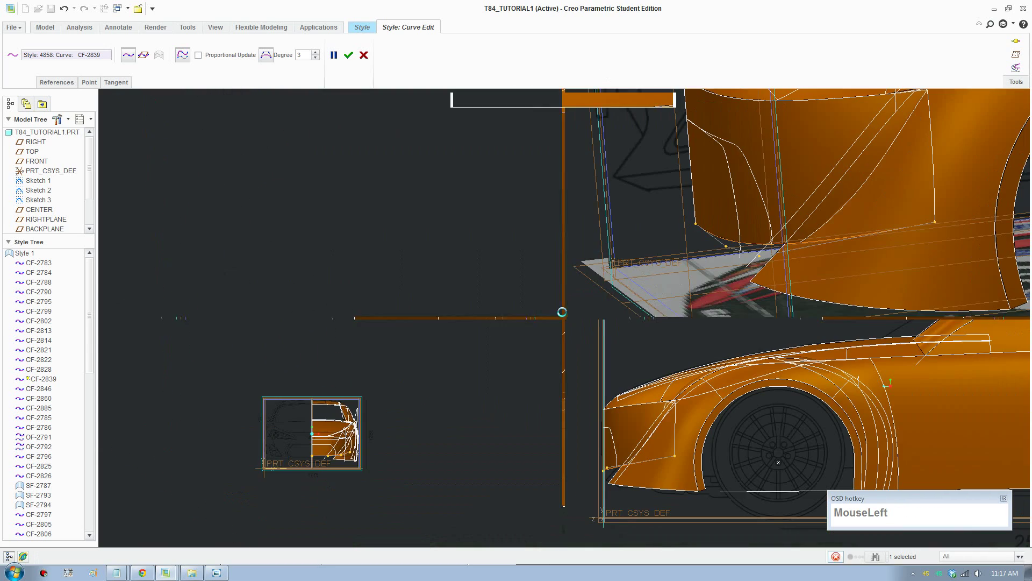
scroll("down", 3)
middle_click(699, 462)
scroll("down", 3)
middle_click(617, 493)
scroll("down", 3)
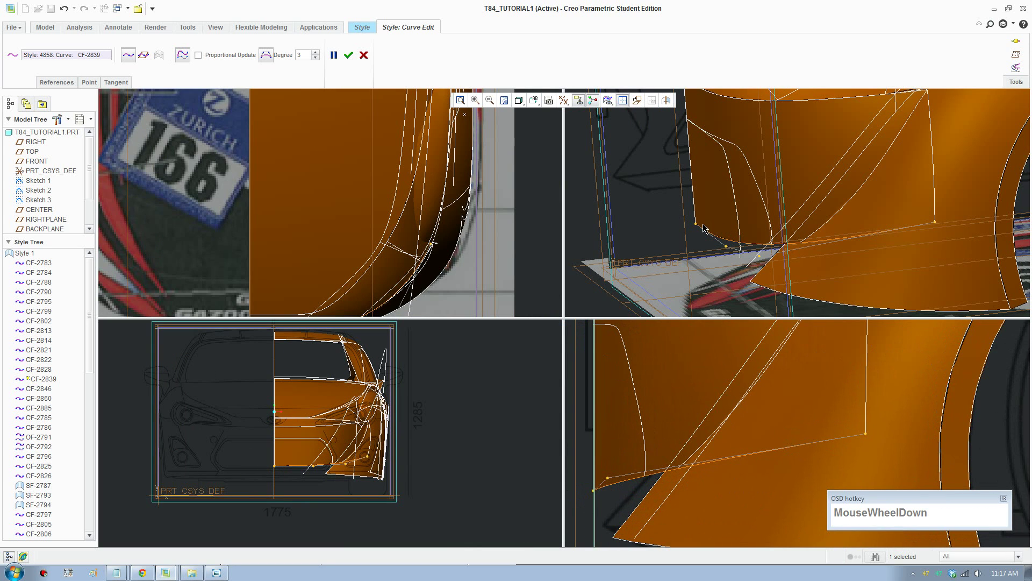
left_click(699, 224)
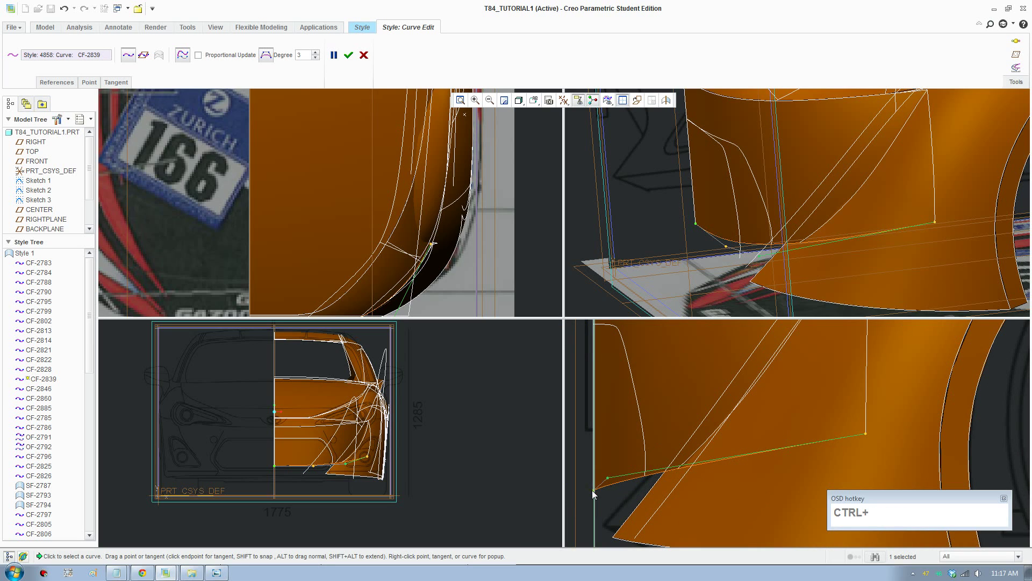
left_click_drag(612, 480, 360, 482)
scroll("down", 3)
middle_click(341, 469)
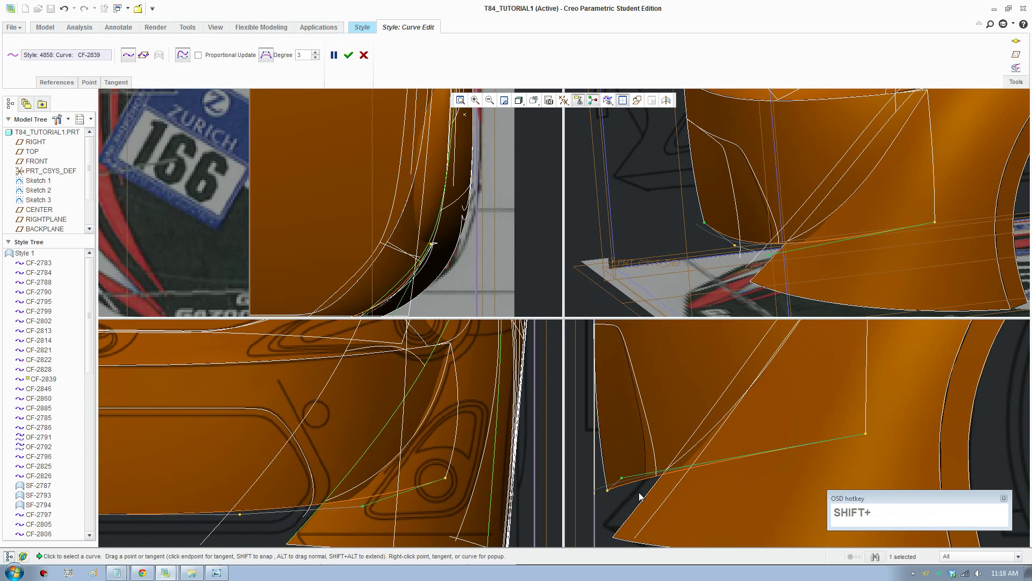
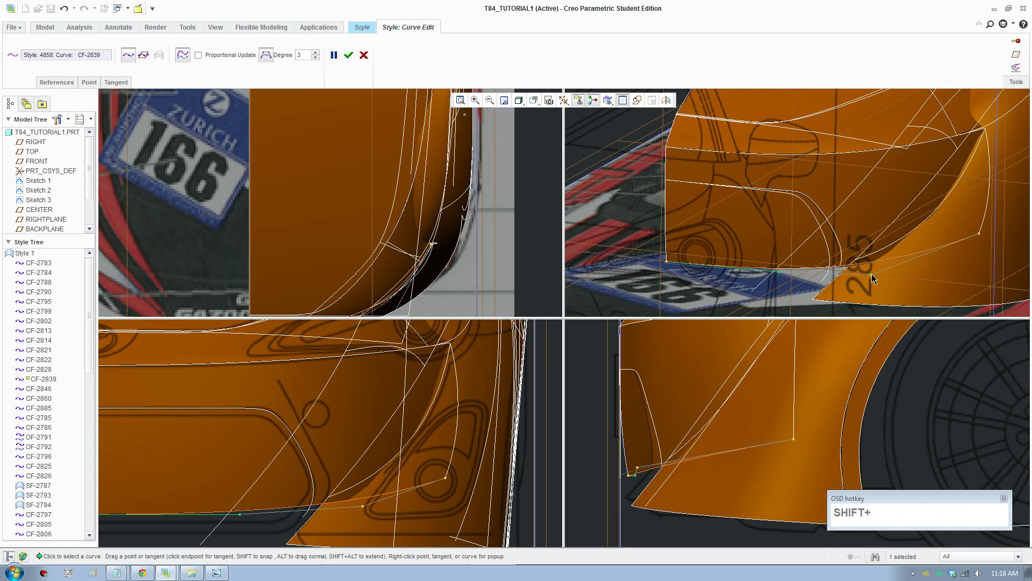
Drag further CF-2839 points so the intake surface sweeps into the wheel arch
scroll("up", 3)
middle_click(419, 488)
scroll("down", 3)
left_click_drag(415, 455, 491, 442)
scroll("down", 3)
left_click(506, 412)
scroll("up", 3)
middle_click(483, 465)
scroll("down", 3)
left_click_drag(451, 445, 665, 485)
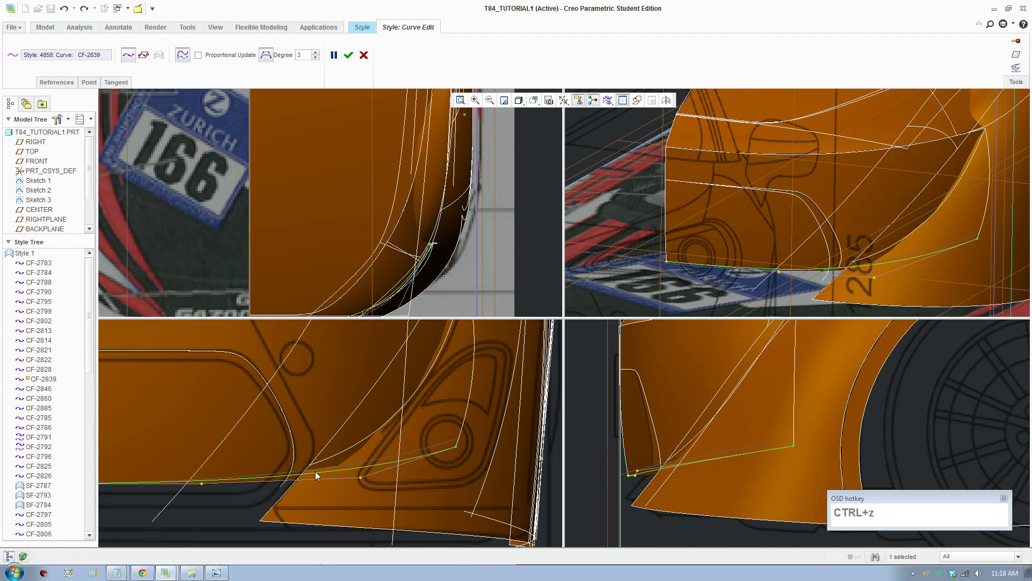
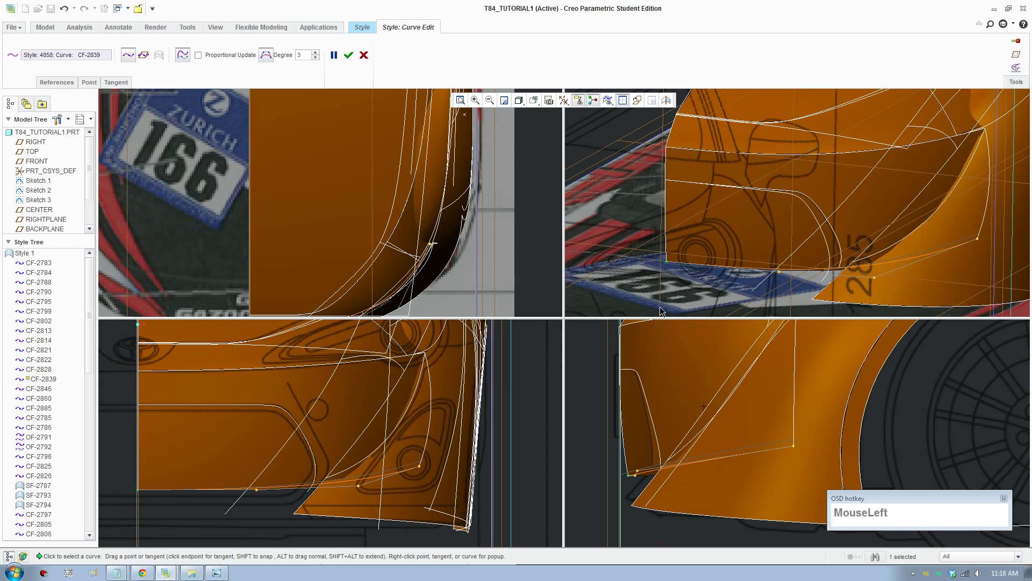
scroll("up", 3)
scroll("down", 3)
left_click(641, 476)
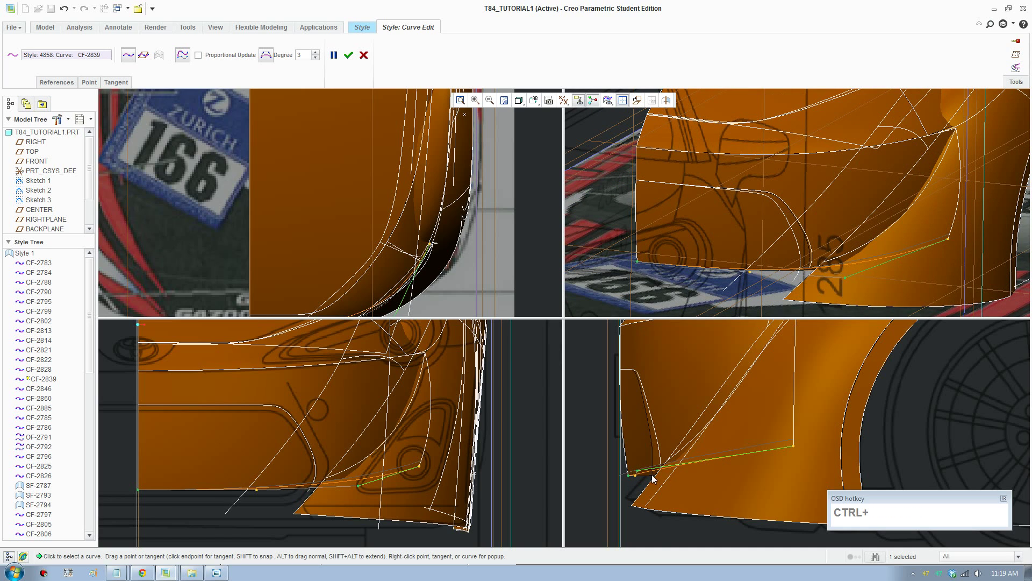
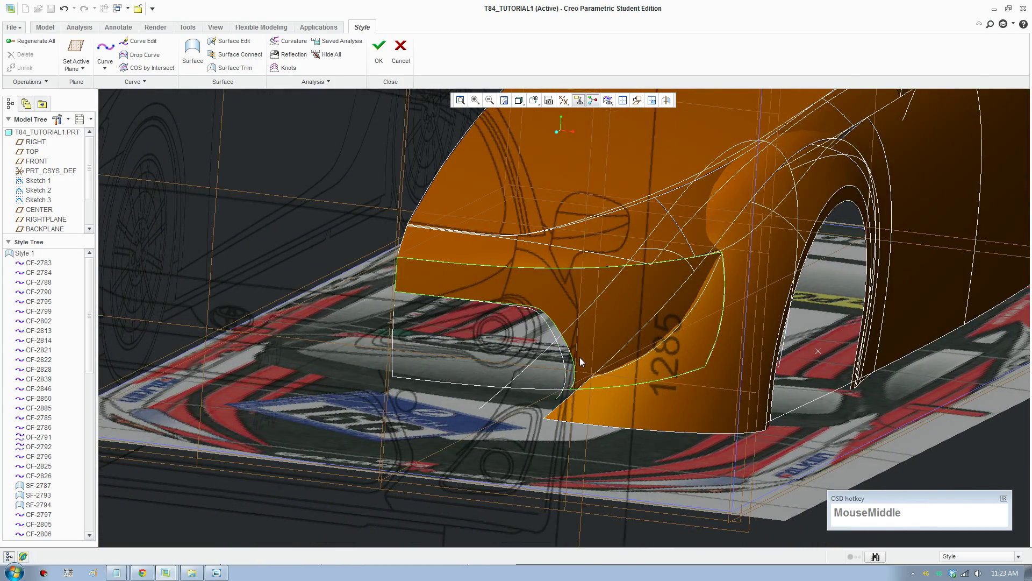
Select the intake surface patch and its edge curves while orbiting around the intake
scroll("down", 3)
left_click(559, 369)
scroll("up", 3)
scroll("down", 3)
left_click(566, 386)
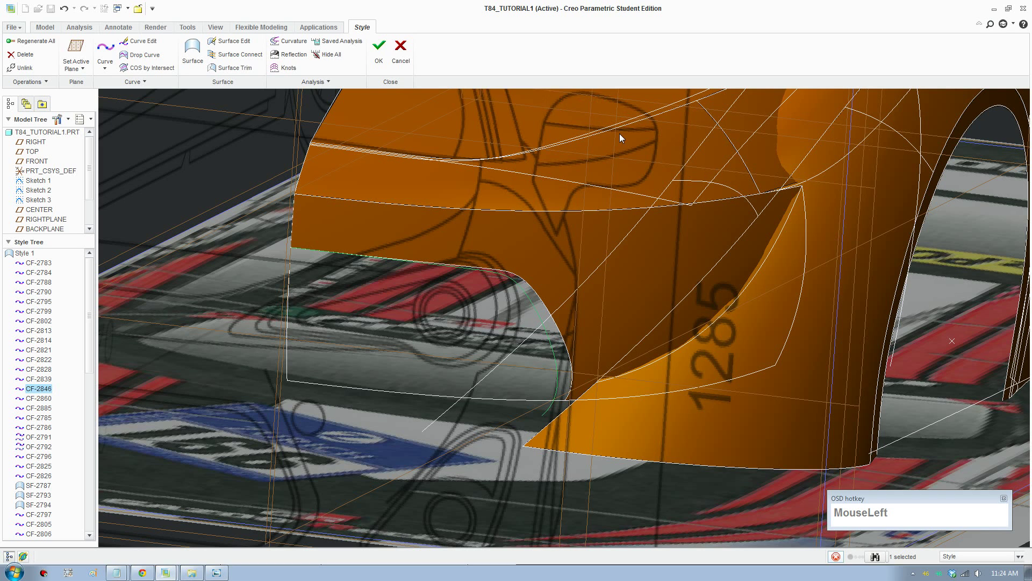
scroll("up", 3)
middle_click(348, 452)
scroll("down", 3)
left_click(342, 449)
scroll("down", 3)
In four-view display, select the intake side surface and delete it, keeping its boundary curves
middle_click(340, 487)
scroll("down", 3)
scroll("up", 3)
key("F8")
scroll("up", 3)
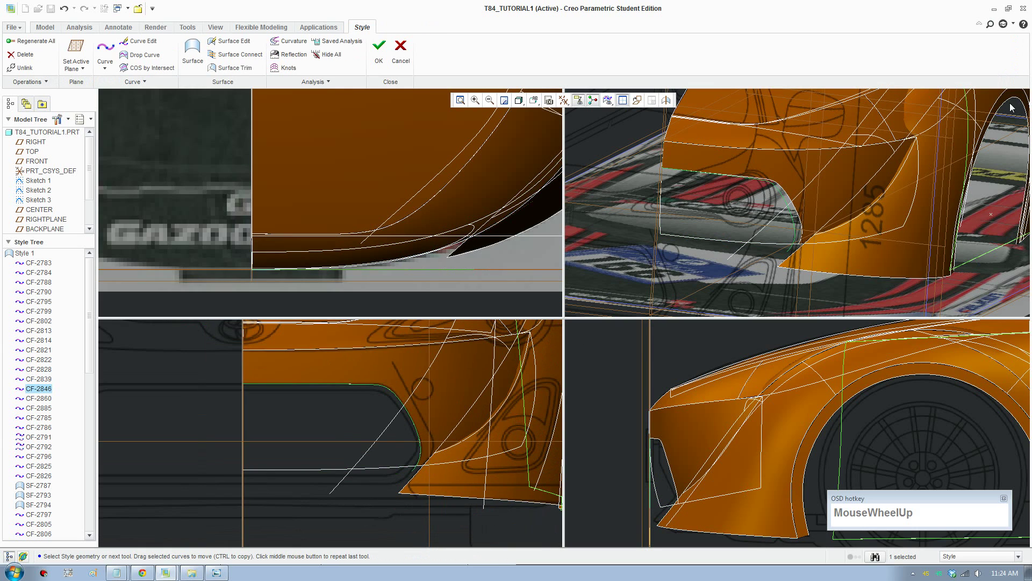
middle_click(791, 251)
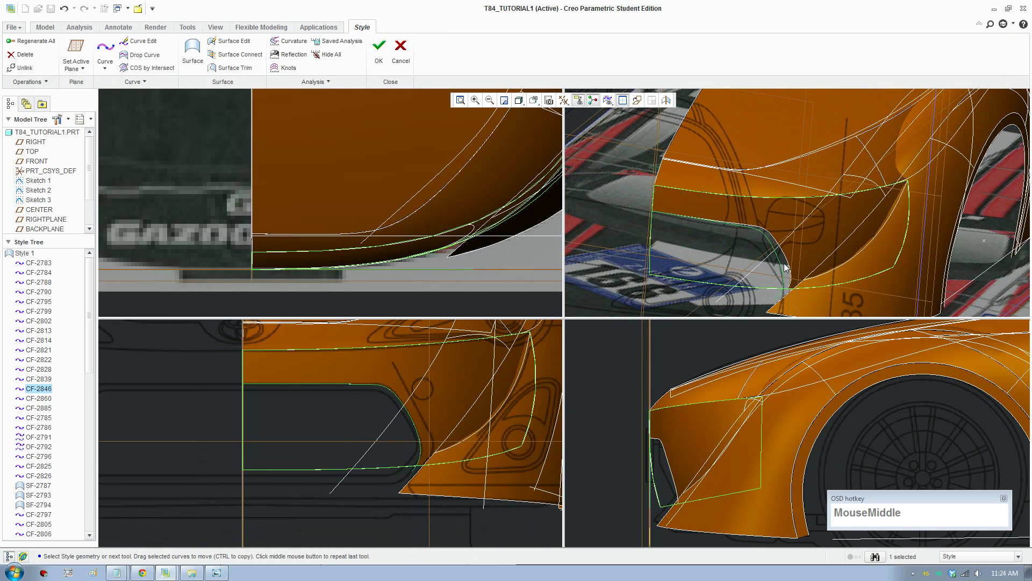
left_click(783, 270)
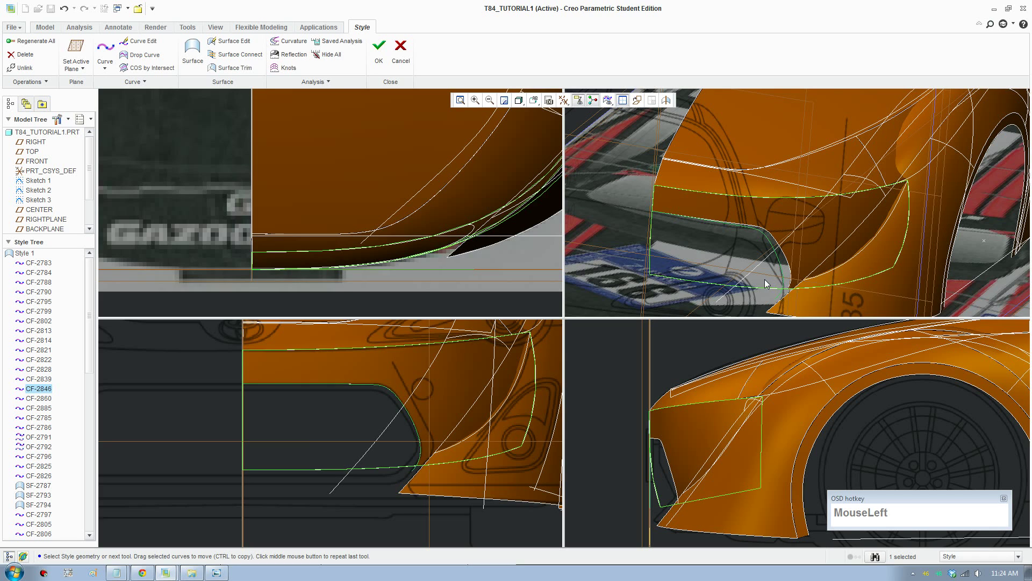
key("Delete")
Regenerate the Style feature to clear the Resolve report and check the intake in perspective
left_click(927, 305)
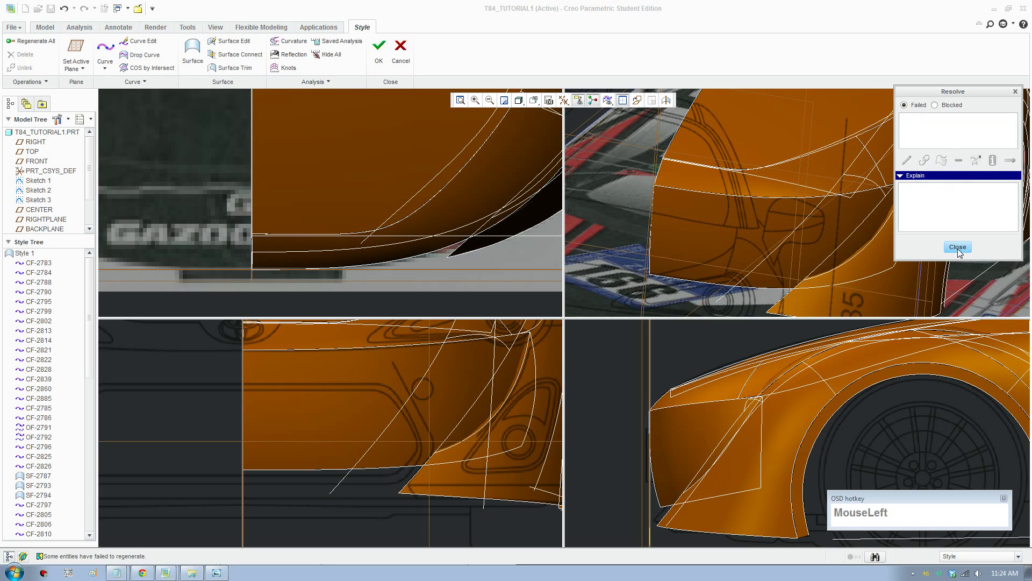
scroll("up", 3)
middle_click(820, 279)
scroll("down", 3)
scroll("up", 3)
middle_click(761, 267)
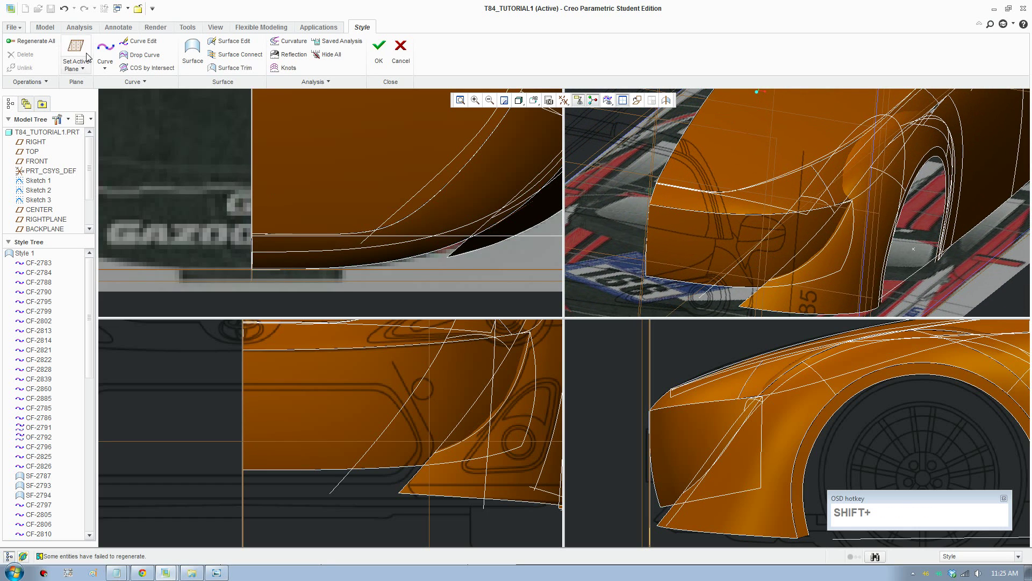
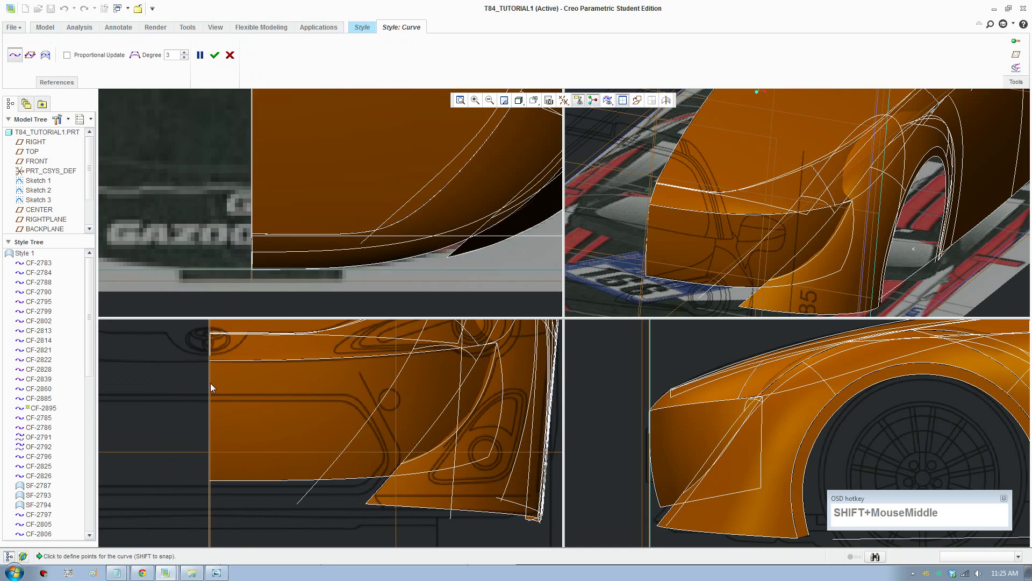
Zoom the front view onto the bumper and place points for new curve CF-2895 along the intake side
left_click_drag(214, 386, 216, 386)
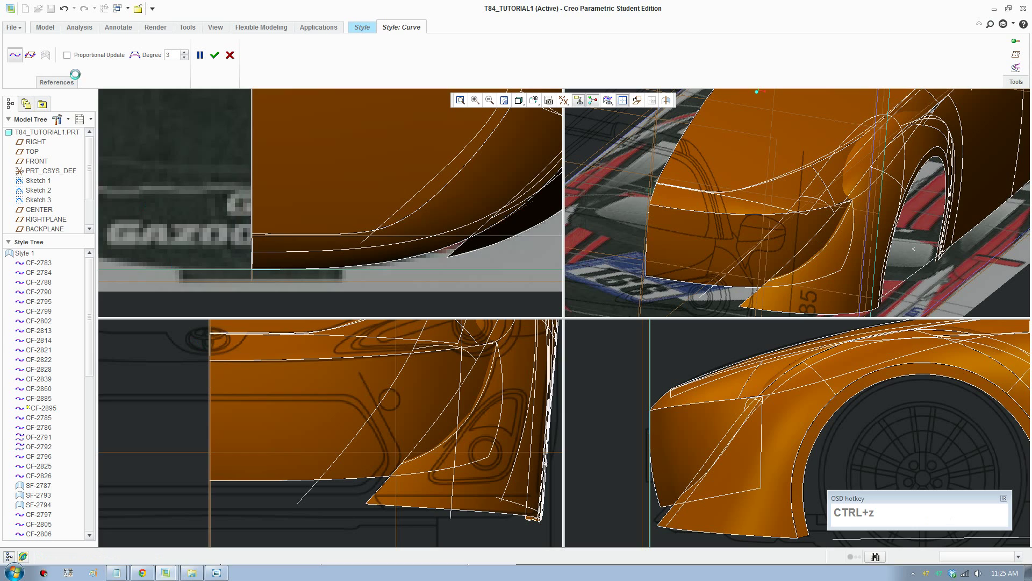
left_click_drag(216, 390, 409, 477)
scroll("down", 3)
left_click(403, 458)
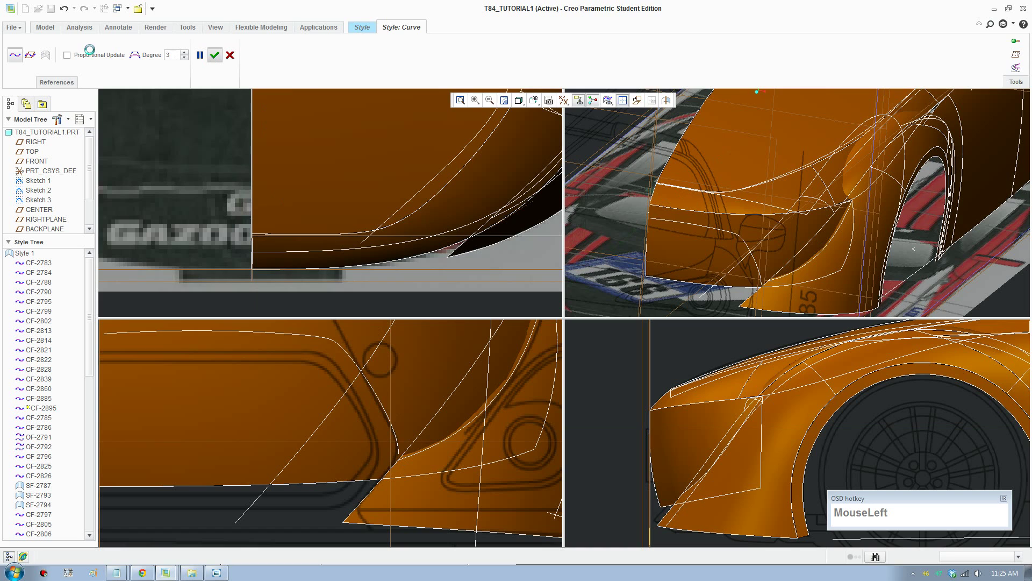
scroll("up", 3)
middle_click(354, 447)
scroll("down", 3)
Set the chosen CF-2895 point's exact coordinate to 8.5 on the Point tab
left_click(142, 380)
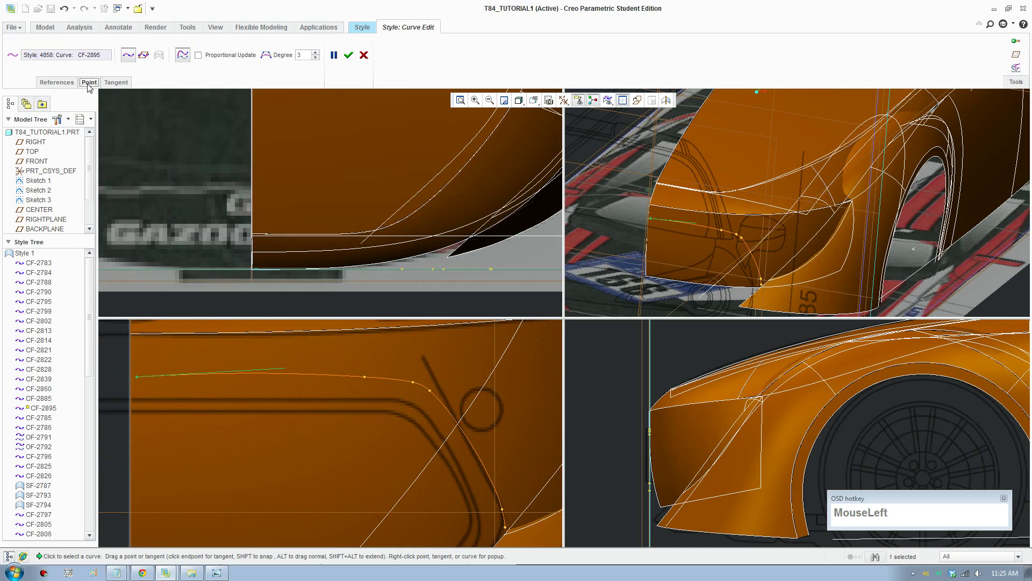
key("KP_8")
key("KP_Decimal")
key("KP_5")
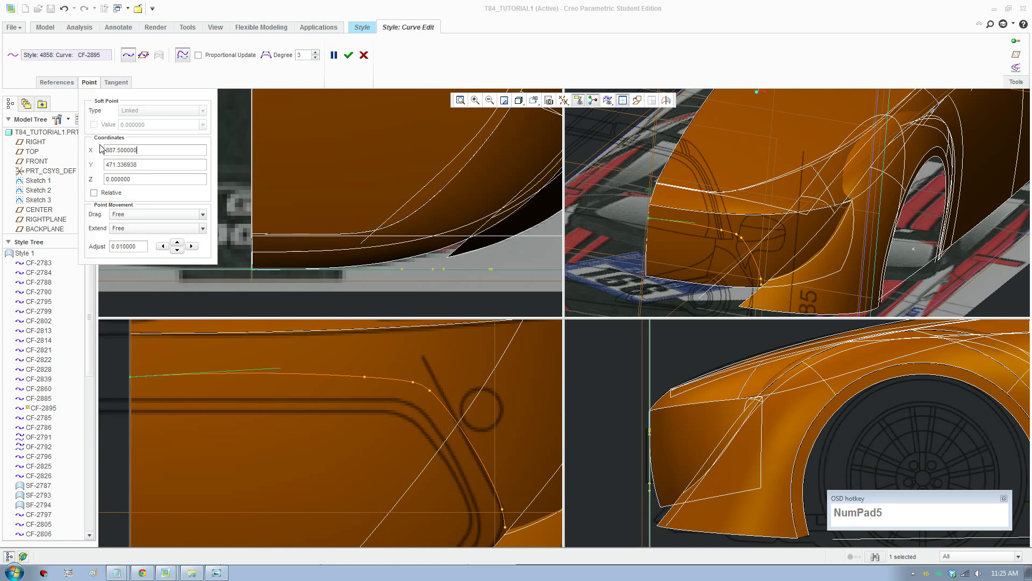
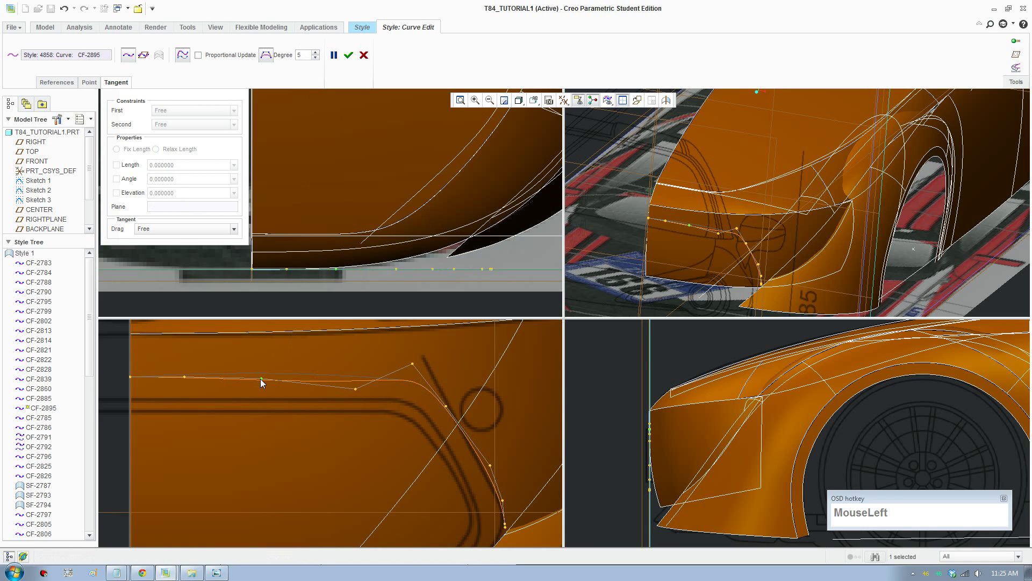
Raise CF-2895 to degree 5, delete an extra point and drag points along the intake outline
right_click(264, 383)
left_click_drag(287, 431, 519, 530)
middle_click(505, 499)
scroll("down", 3)
left_click(482, 455)
left_click_drag(481, 455, 500, 508)
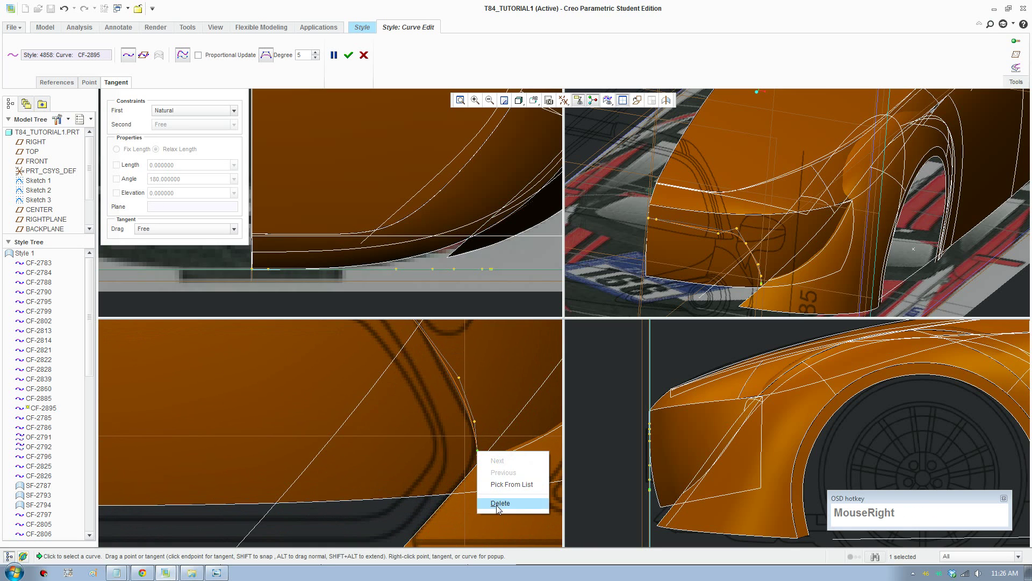
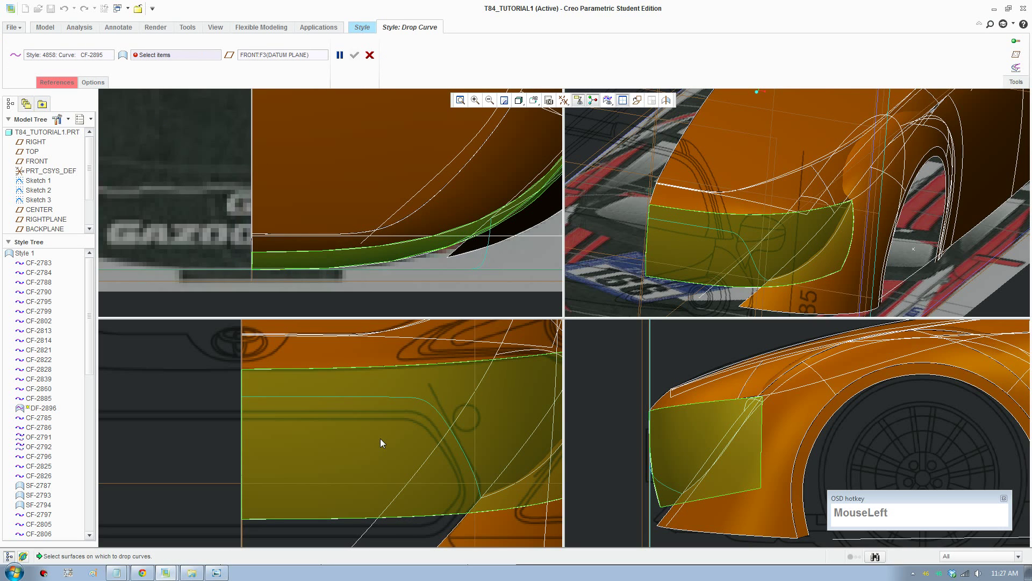
Confirm CF-2895 and start drop-curve DF-2896 to project it onto the bumper front surface
scroll("up", 3)
scroll("down", 3)
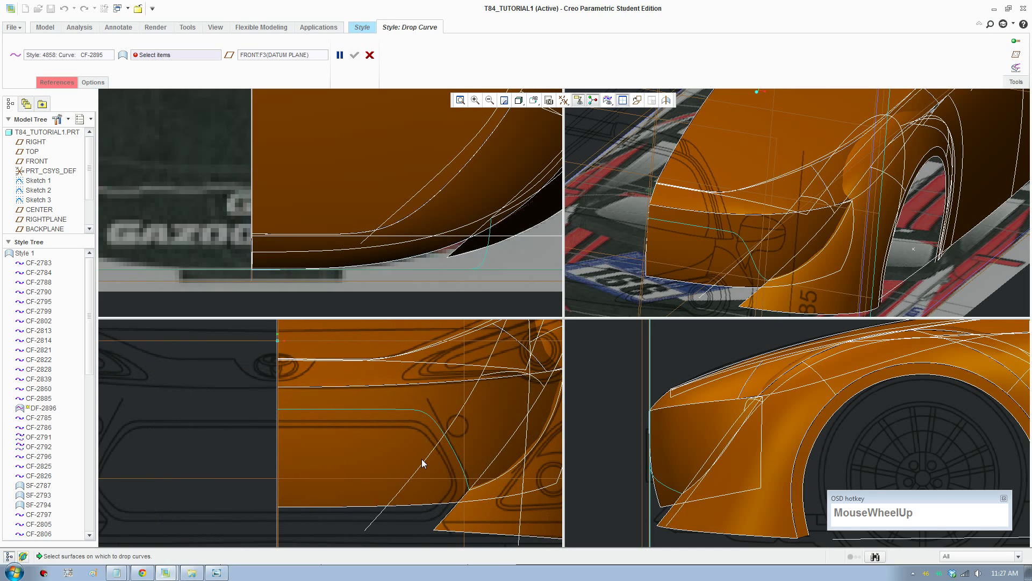
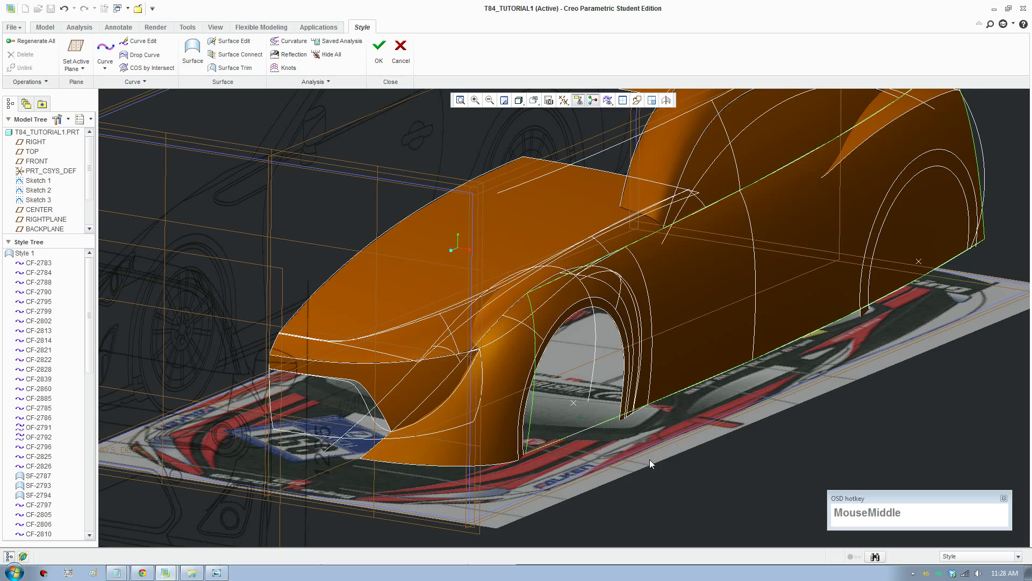
scroll("up", 3)
middle_click(633, 455)
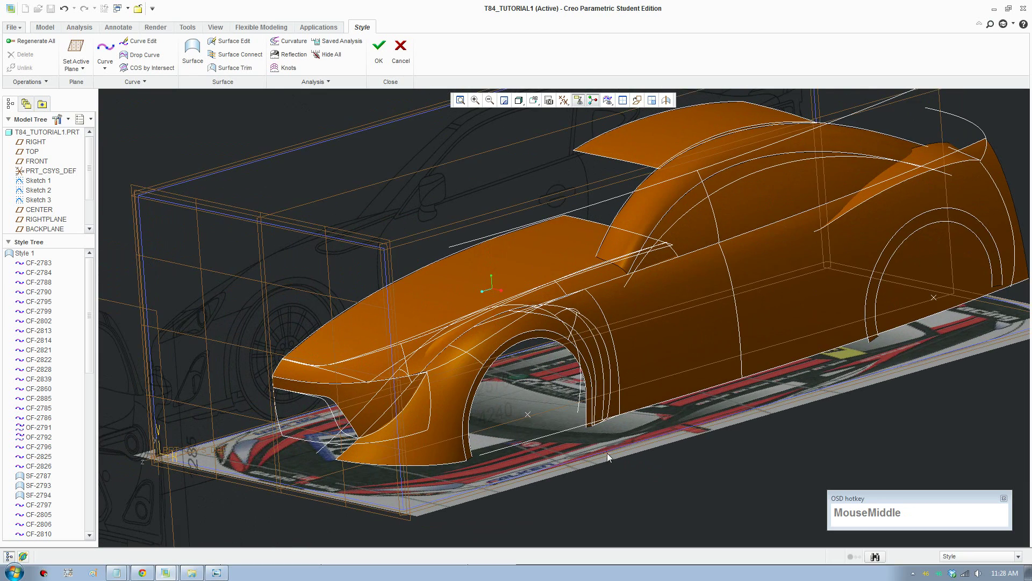